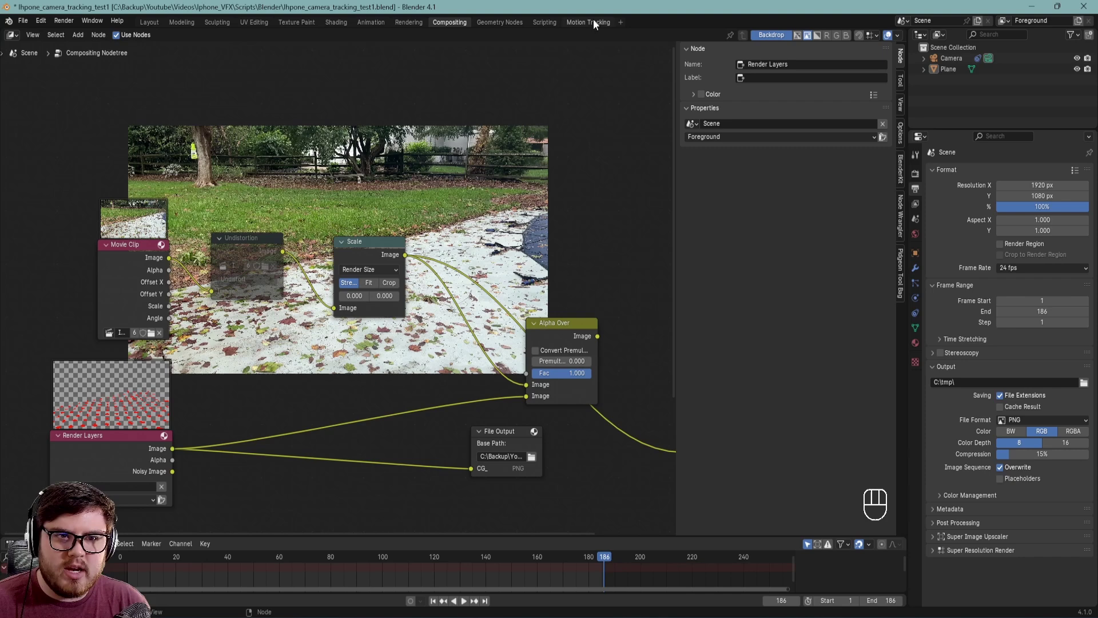
- Switch to the Motion Tracking workspace showing the solved camera track
left_click_drag(591, 41, 71, 310)
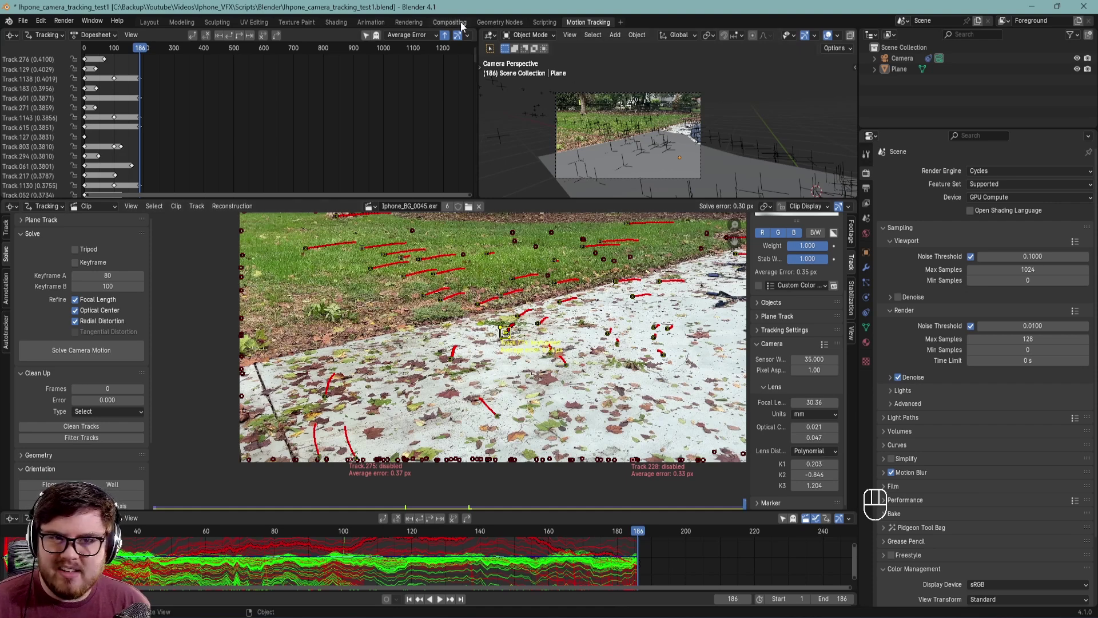
- Switch to the Compositing workspace, toggle the Undistortion node's mute, then view Motion Tracking again
left_click(463, 25)
middle_click(393, 333)
left_click(294, 205)
key("m")
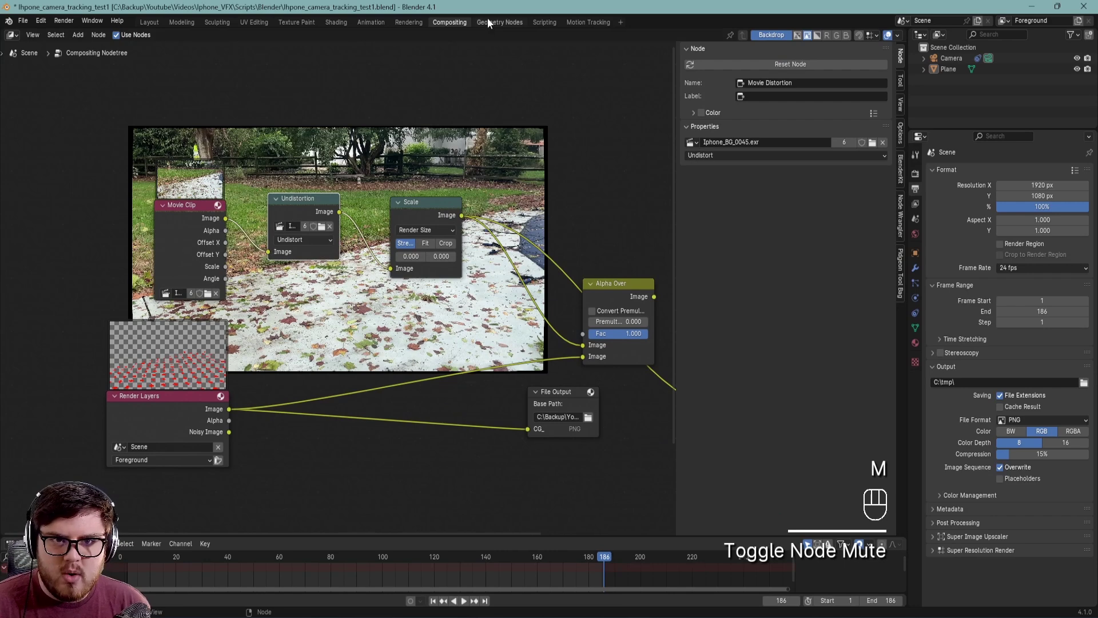
left_click(585, 27)
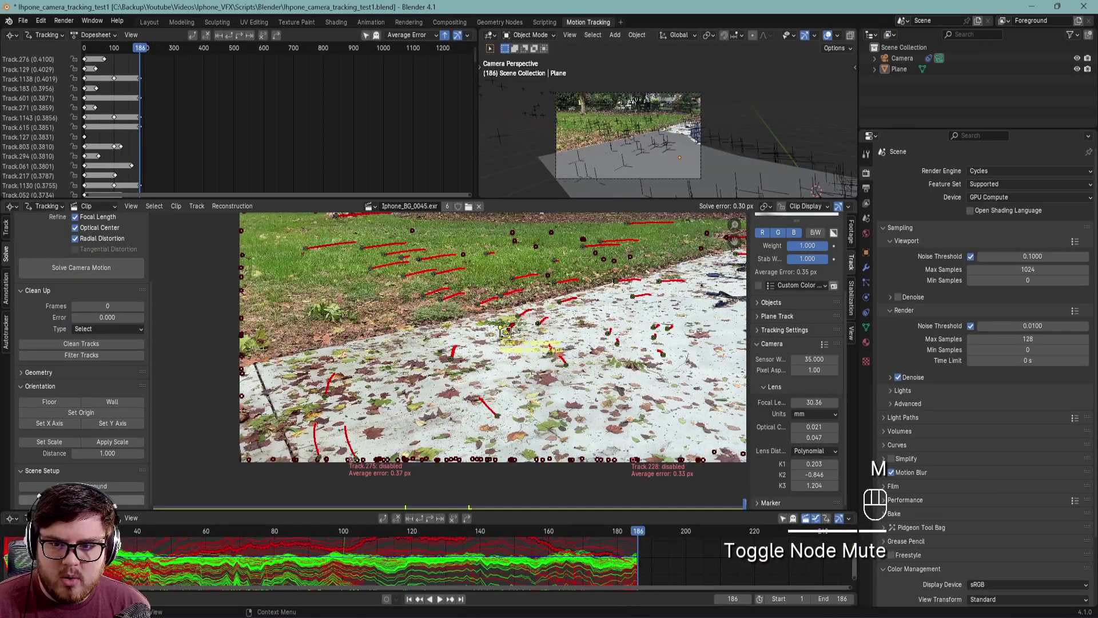
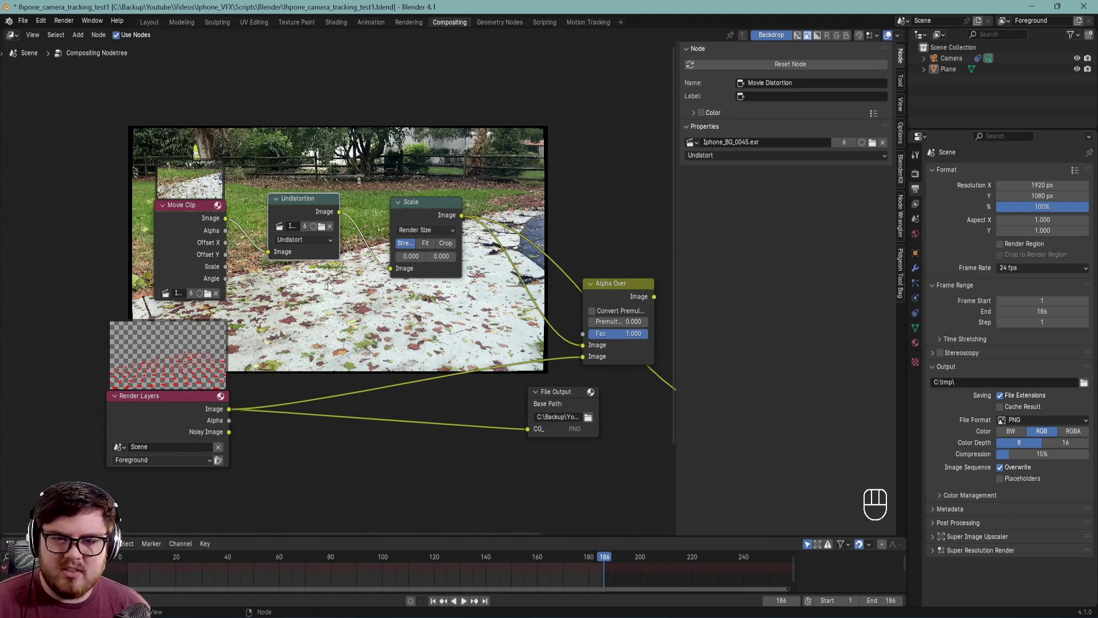
- Mute and unmute the Undistortion node, enlarge the backdrop preview and bring the Viewer node into view
left_click(309, 206)
key("m")
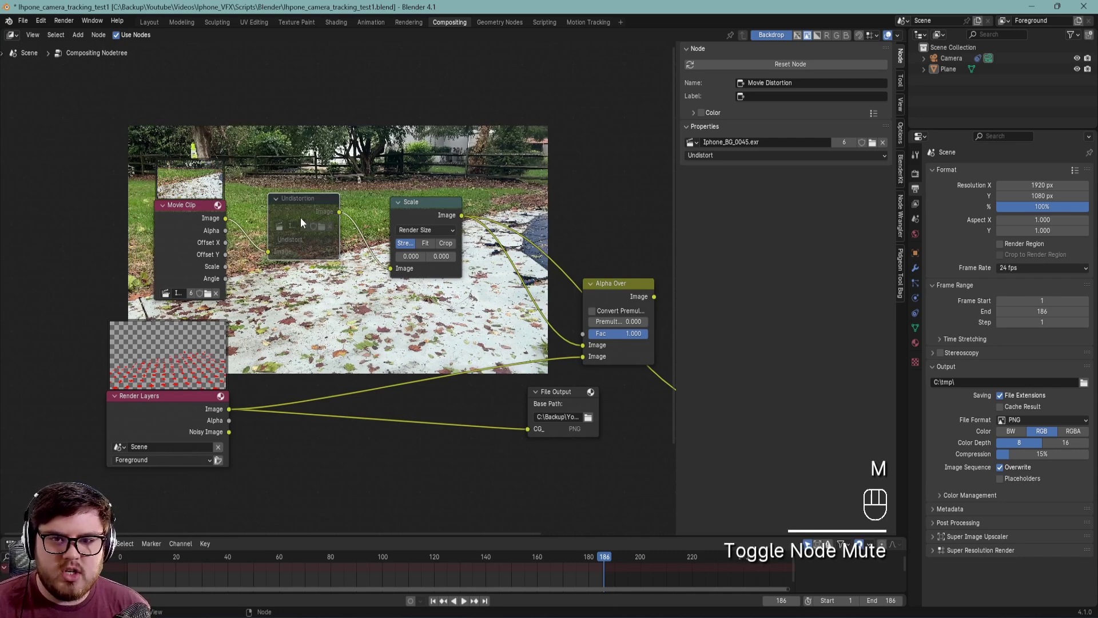
key("m")
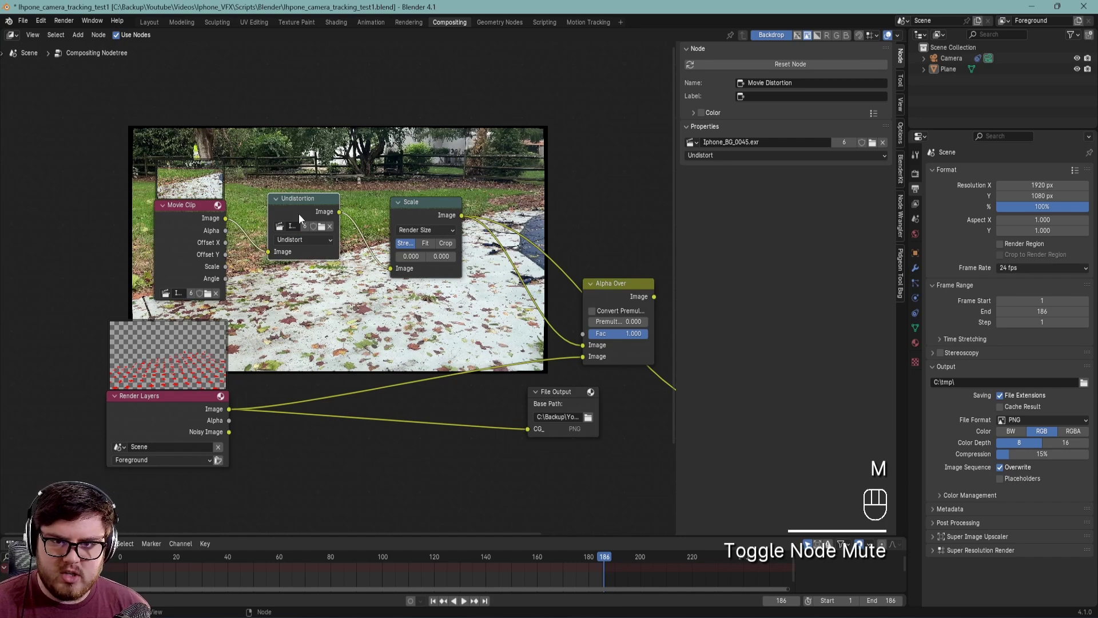
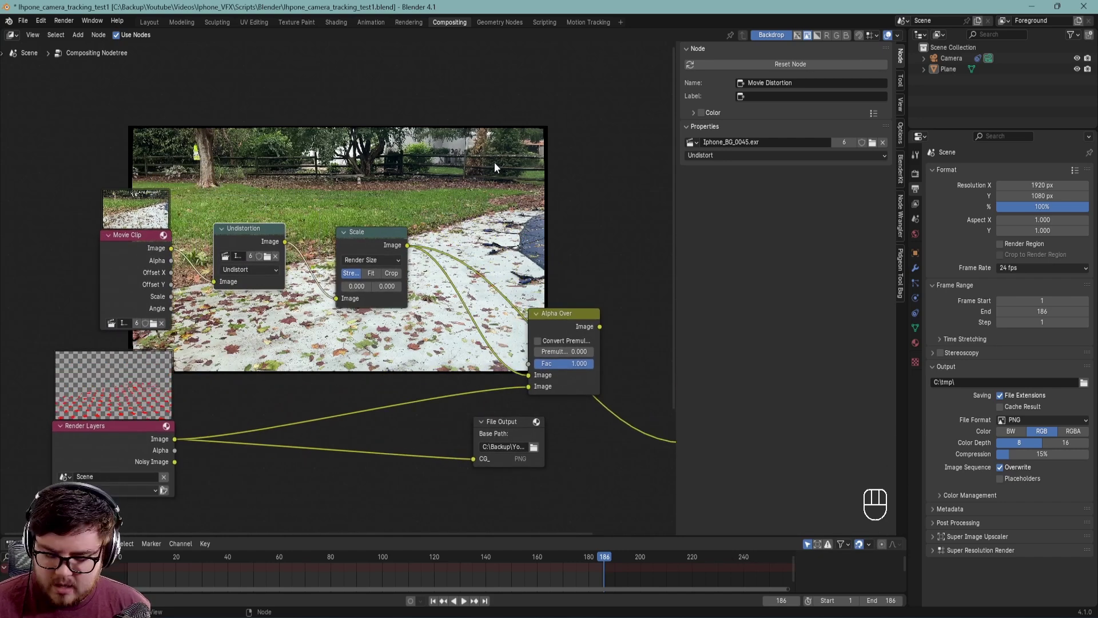
key("alt+v")
key("alt+v")
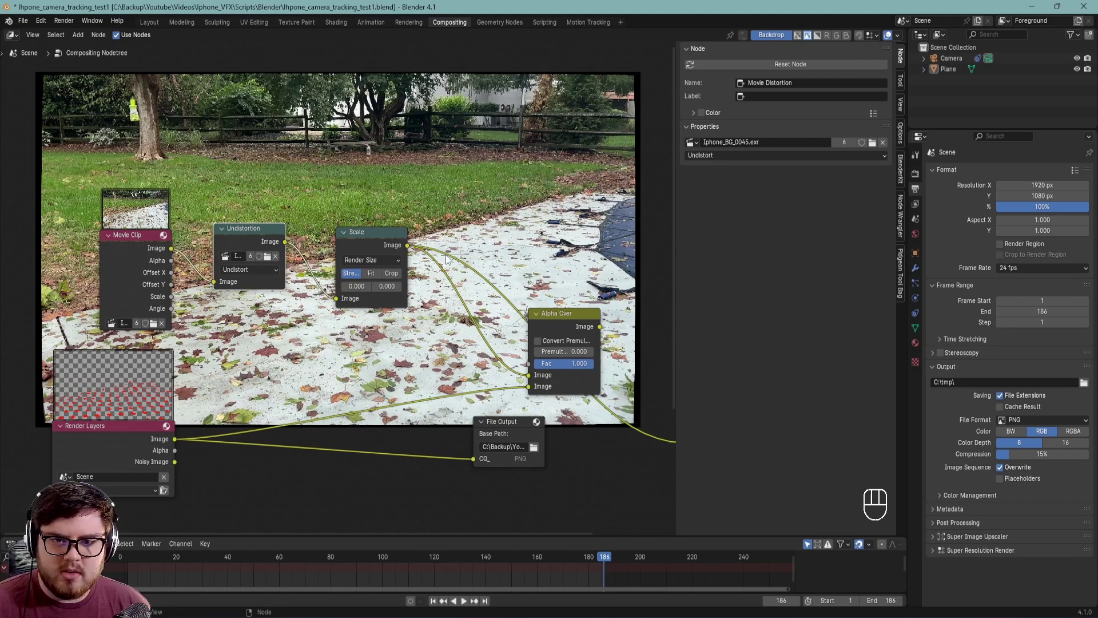
left_click_drag(409, 359, 376, 334)
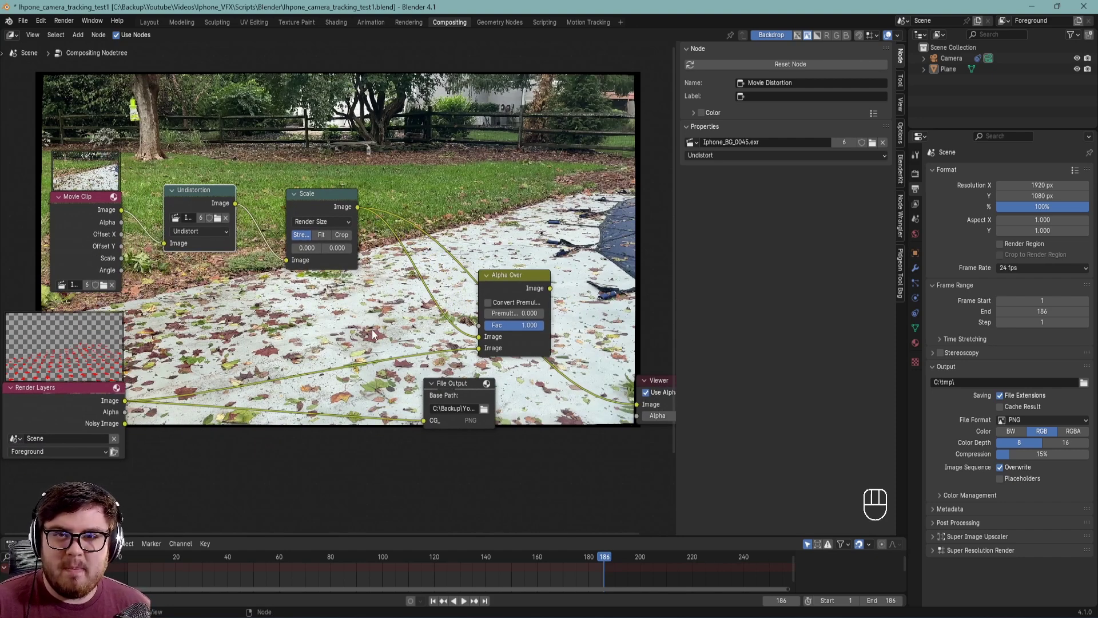
- Duplicate the Undistortion node and place the copy below the original nodes
left_click(189, 207)
key("ctrl+c")
key("ctrl+v")
type("from Clipboard")
left_click_drag(240, 320, 289, 340)
- Wire Render Layers Image through the copy into the Viewer and set the copy to Distort
left_click(285, 333)
left_click(297, 344)
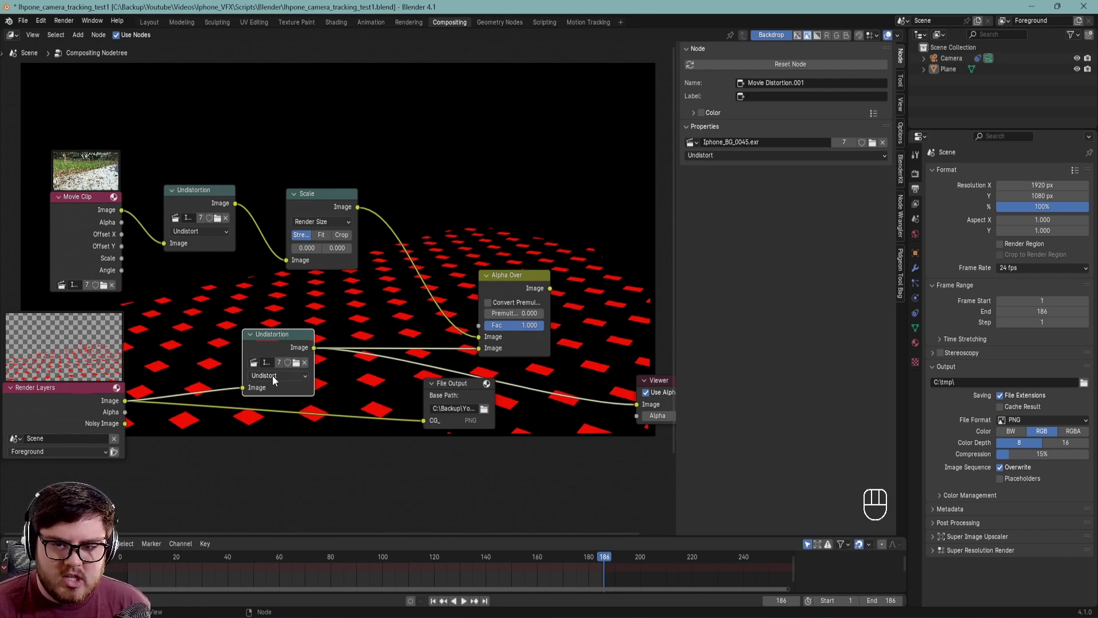
left_click_drag(277, 378, 276, 420)
middle_click(394, 357)
- Toggle mute states and leave the original Undistortion node muted
key("m")
key("m")
key("m")
key("m")
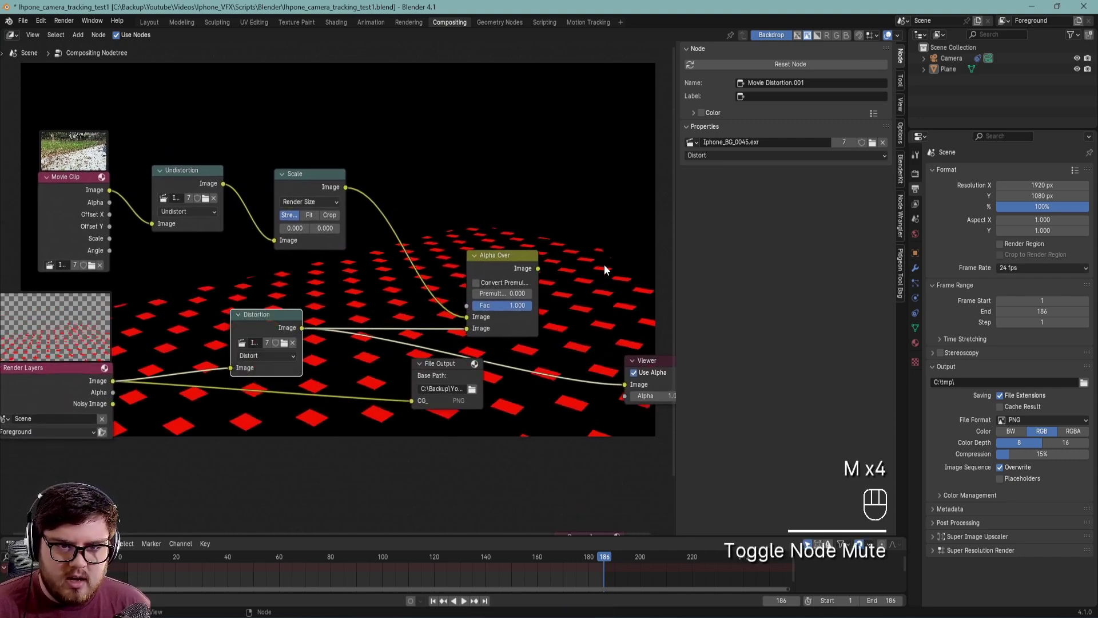
left_click(521, 269)
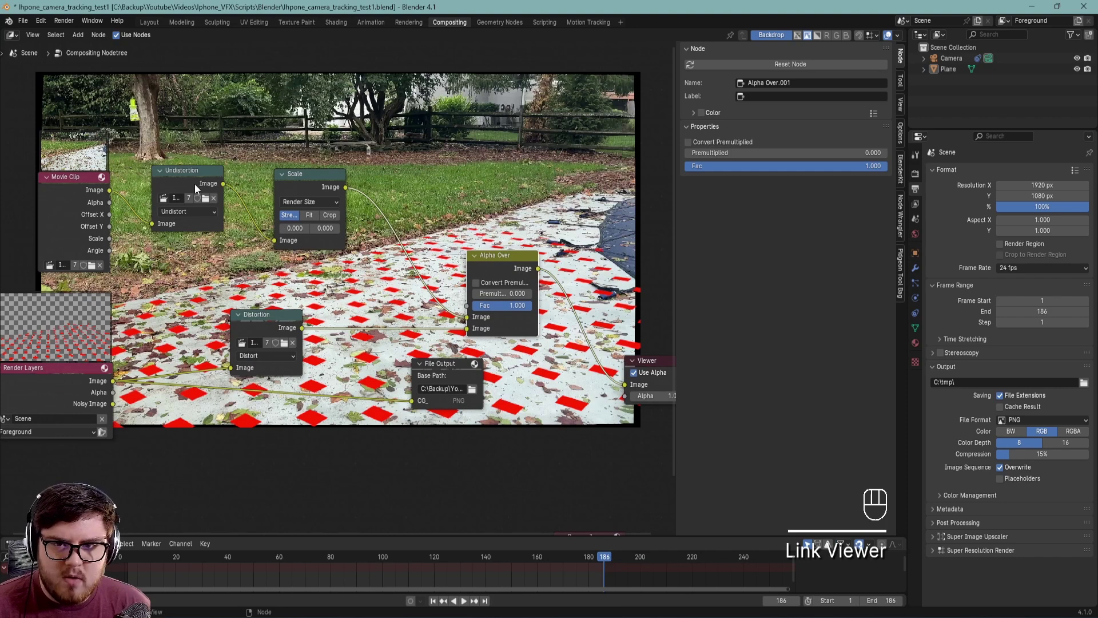
left_click(192, 179)
key("m")
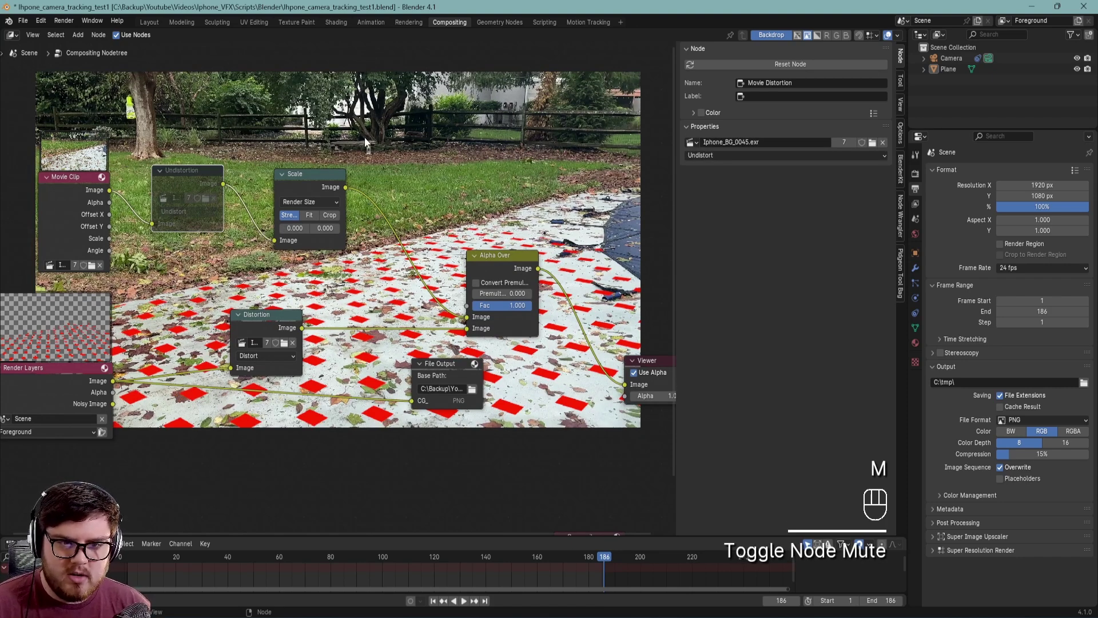
left_click_drag(401, 309, 351, 313)
- Toggle mute on the new Distortion node to compare, leaving it active, and bring the Composite node into view
left_click(231, 331)
key("m")
key("m")
left_click(467, 309)
key("m")
key("m")
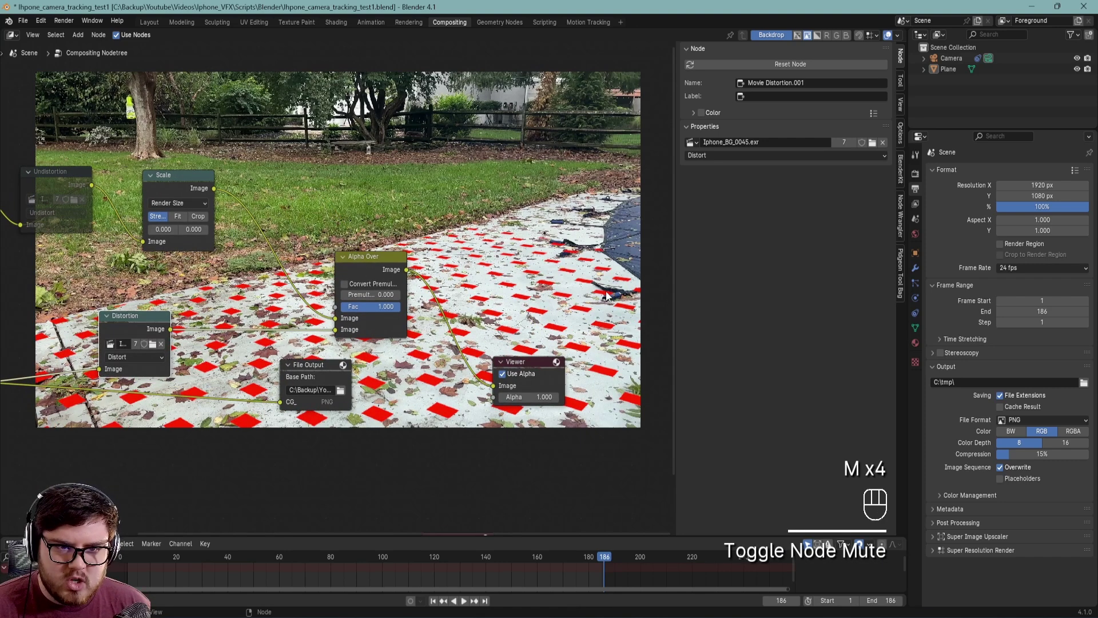
key("m")
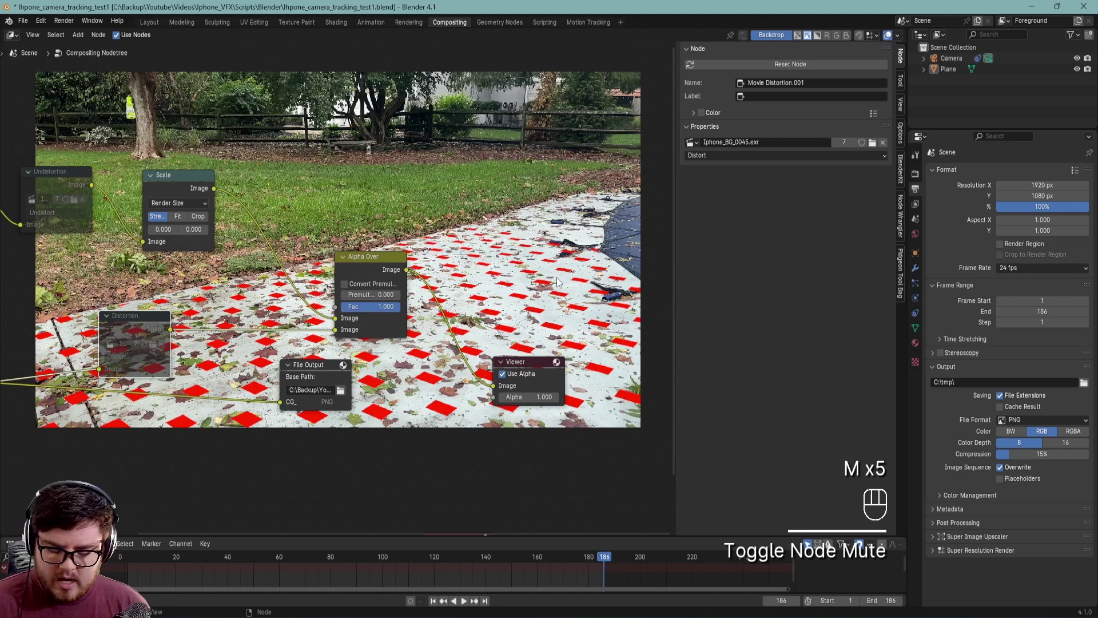
key("m")
left_click_drag(370, 340, 409, 289)
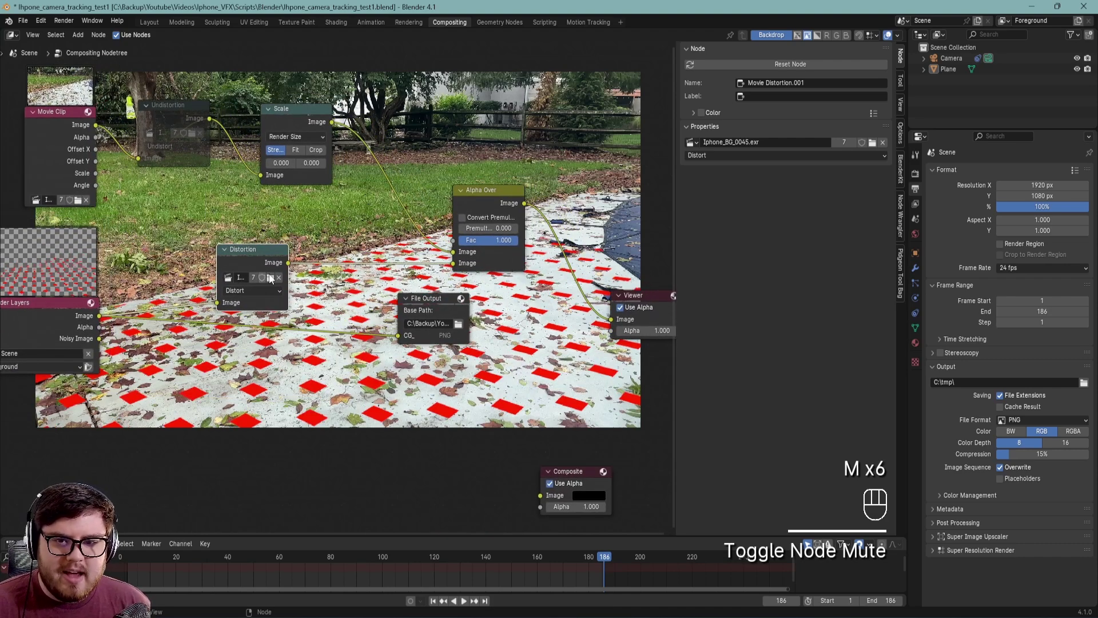
- Connect the Distortion node's Image output to Composite and reposition the node near File Output
left_click_drag(292, 264, 554, 483)
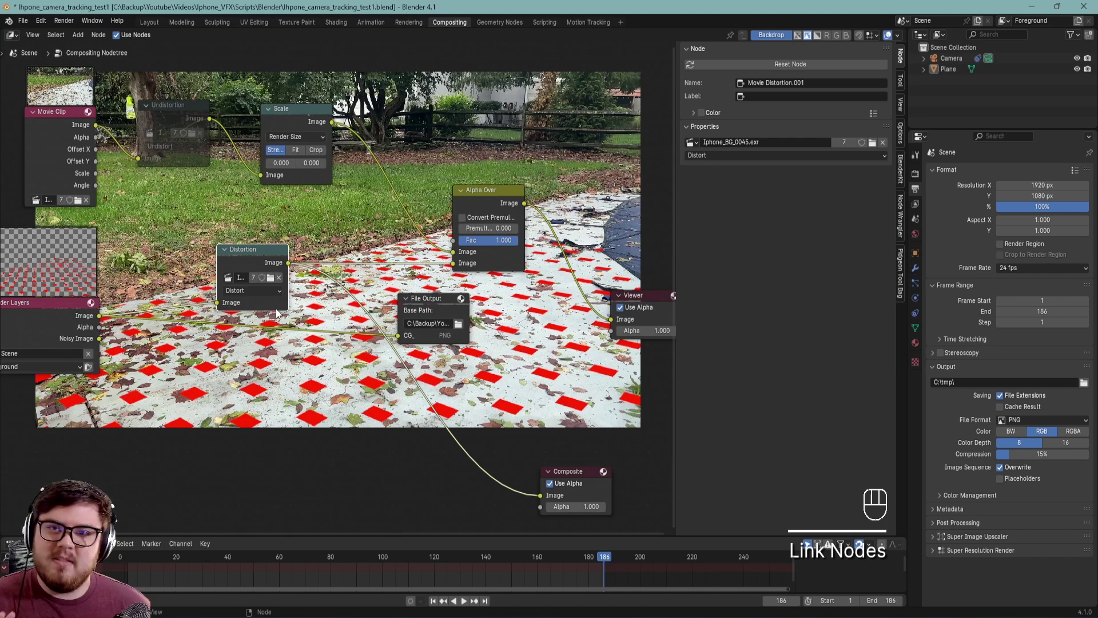
left_click_drag(242, 250, 289, 349)
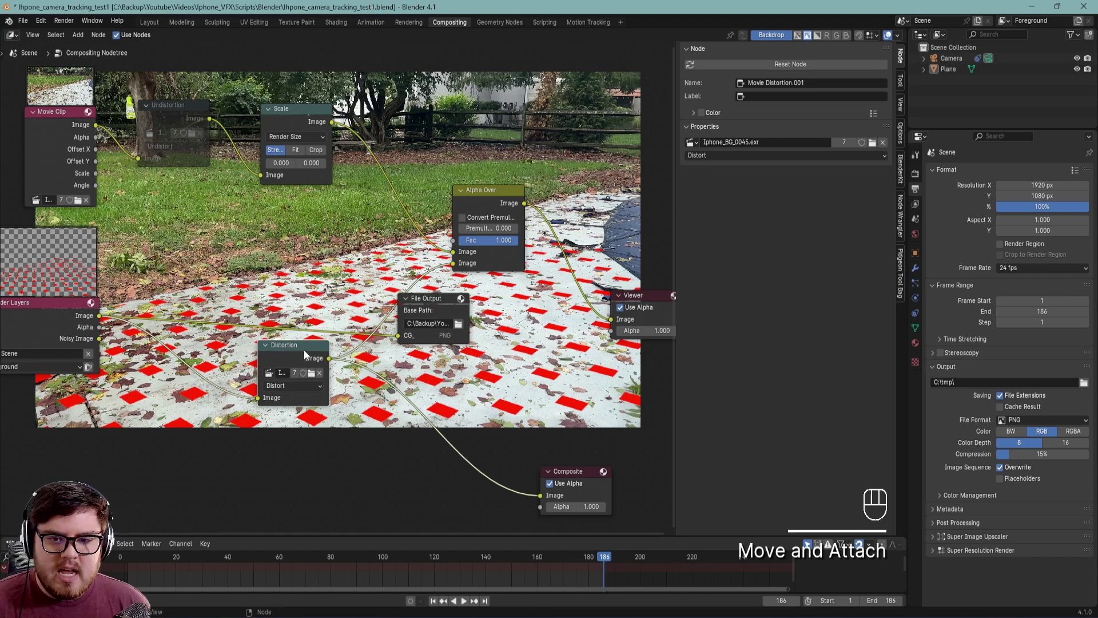
left_click_drag(307, 352, 342, 249)
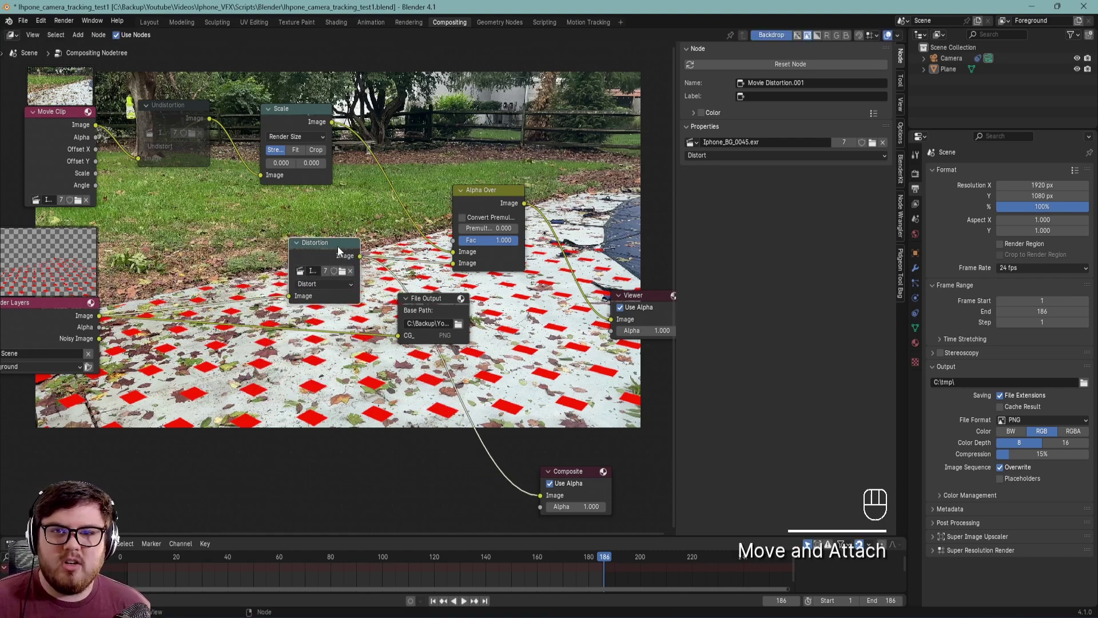
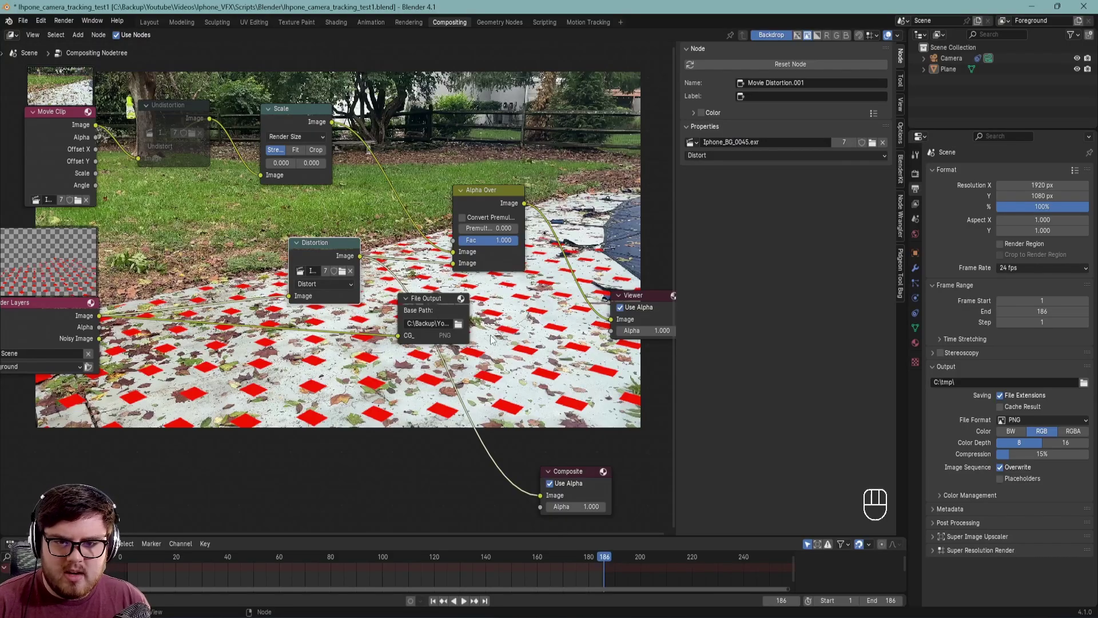
- Use File > Append to browse the STmap asset .blend's NodeTree folder to the STmap Export group
middle_click(451, 350)
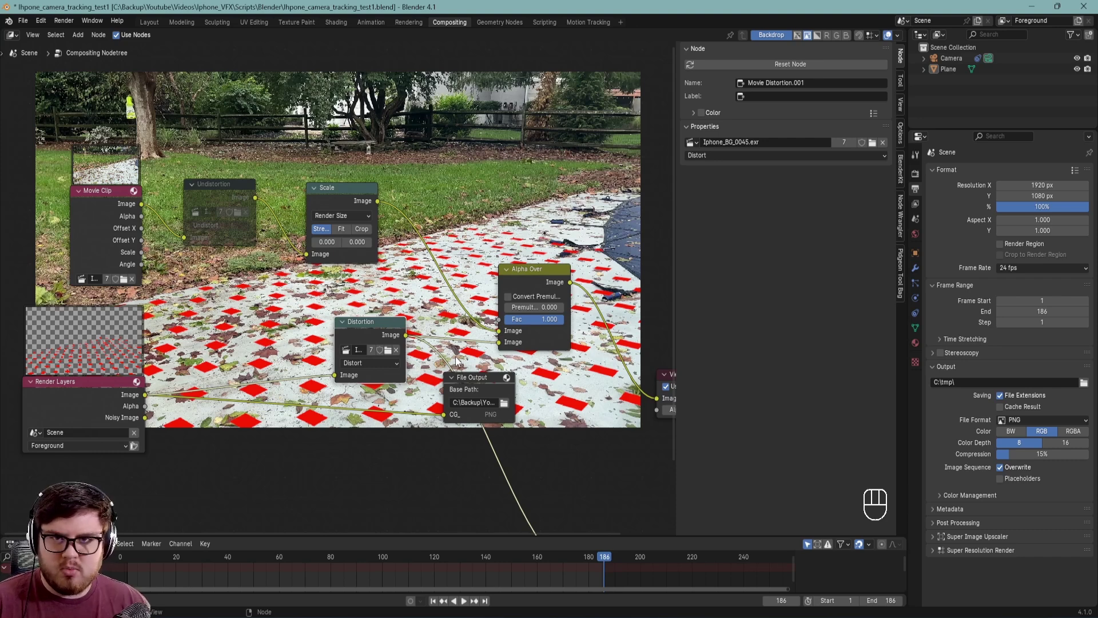
left_click_drag(373, 429, 378, 340)
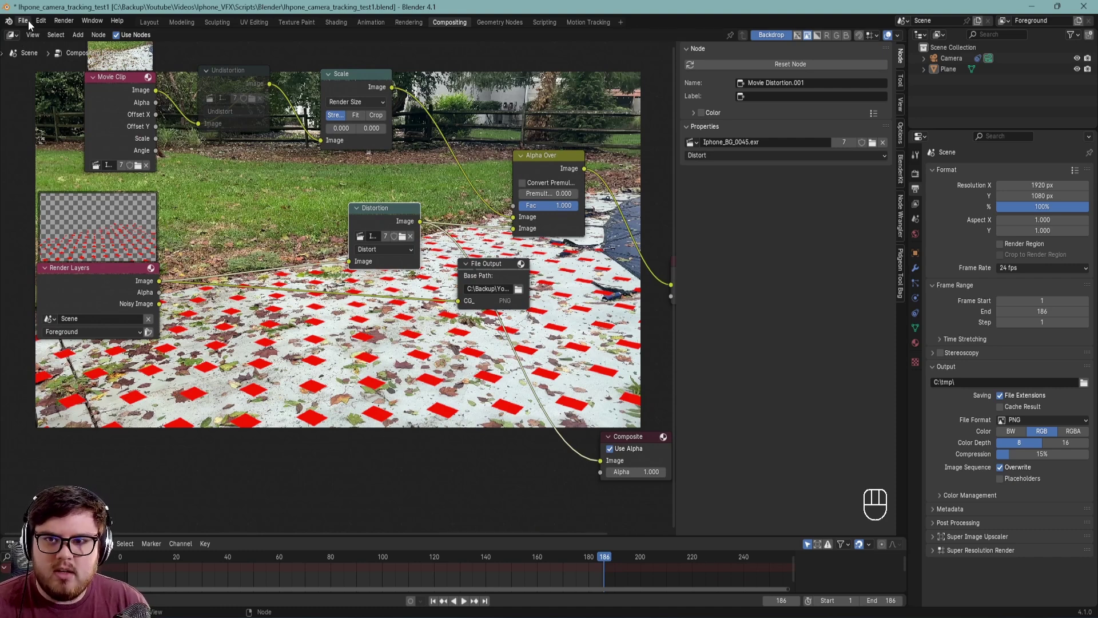
left_click_drag(32, 25, 54, 149)
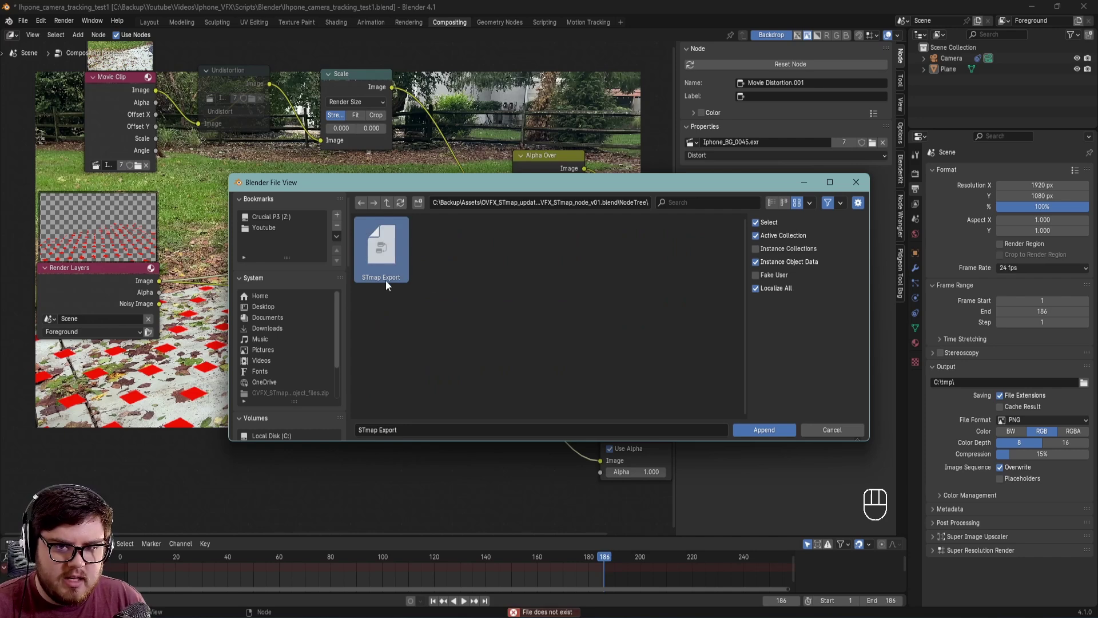
- Add the appended STmap Export group node to the compositor via node search
middle_click(438, 386)
key("shift+a")
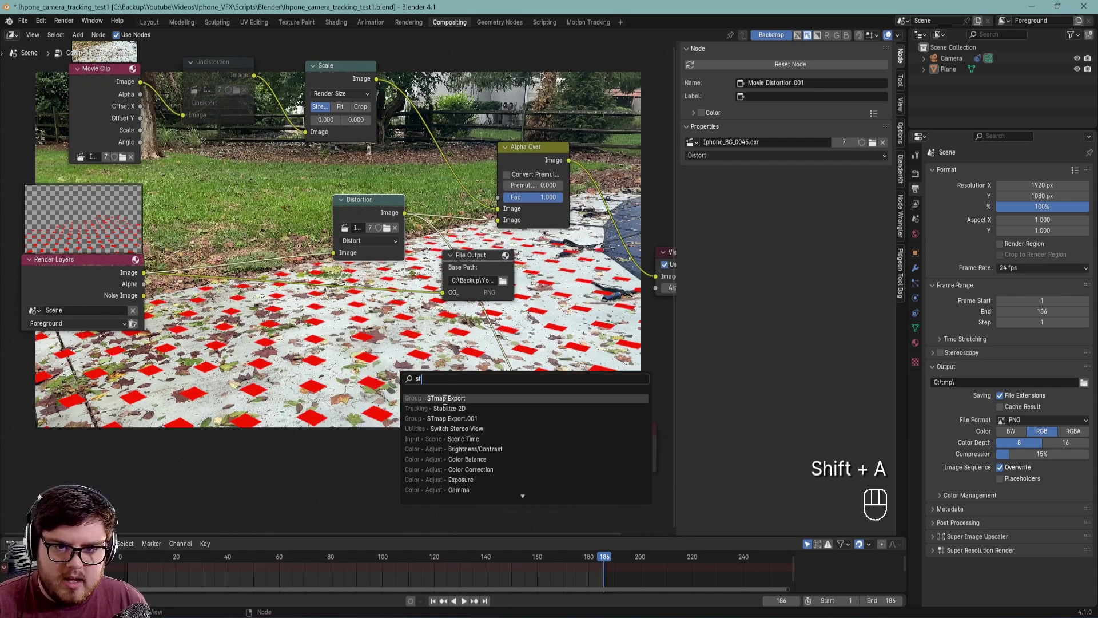
left_click_drag(468, 446, 521, 380)
left_click_drag(441, 359, 432, 327)
left_click(464, 354)
key("shift+a")
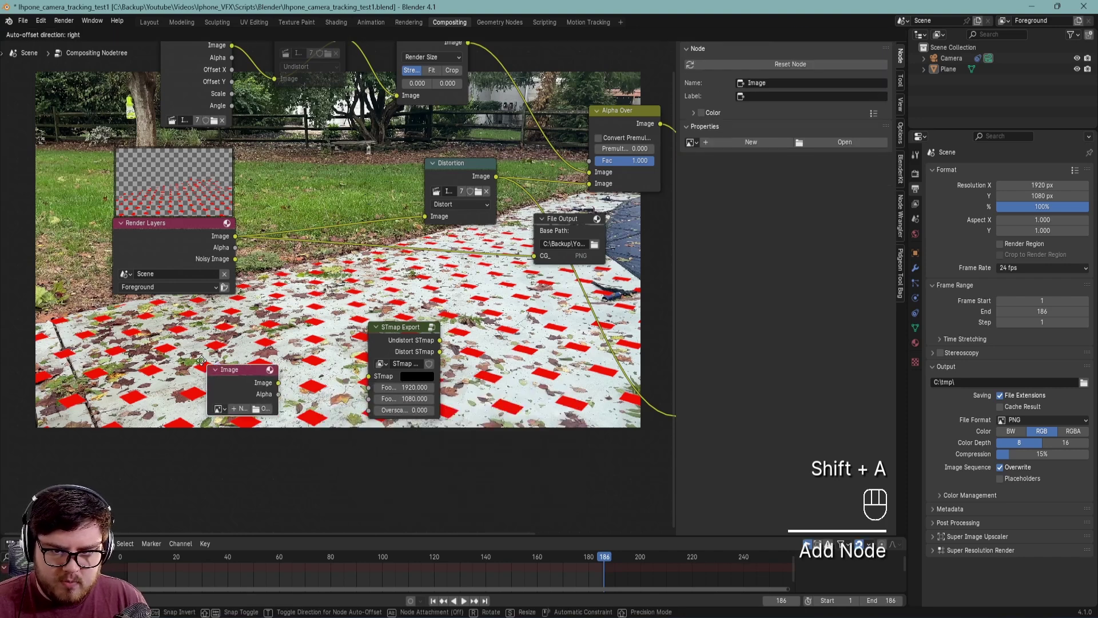
- Load OVFX_STmap_demo_base_v01.exr into the empty Image node
left_click(254, 411)
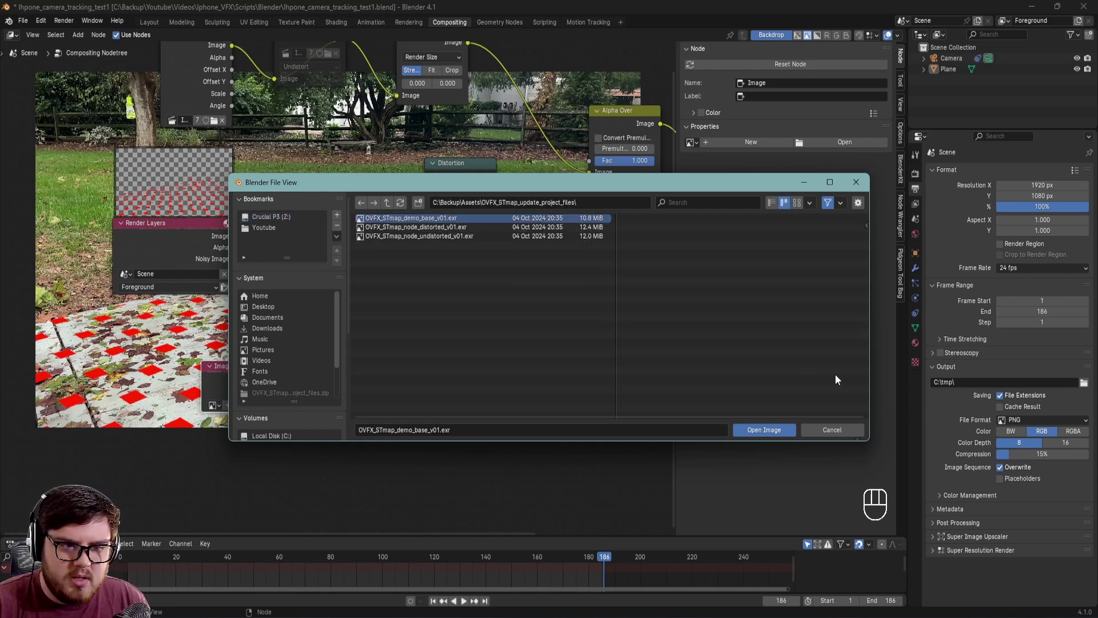
left_click(230, 376)
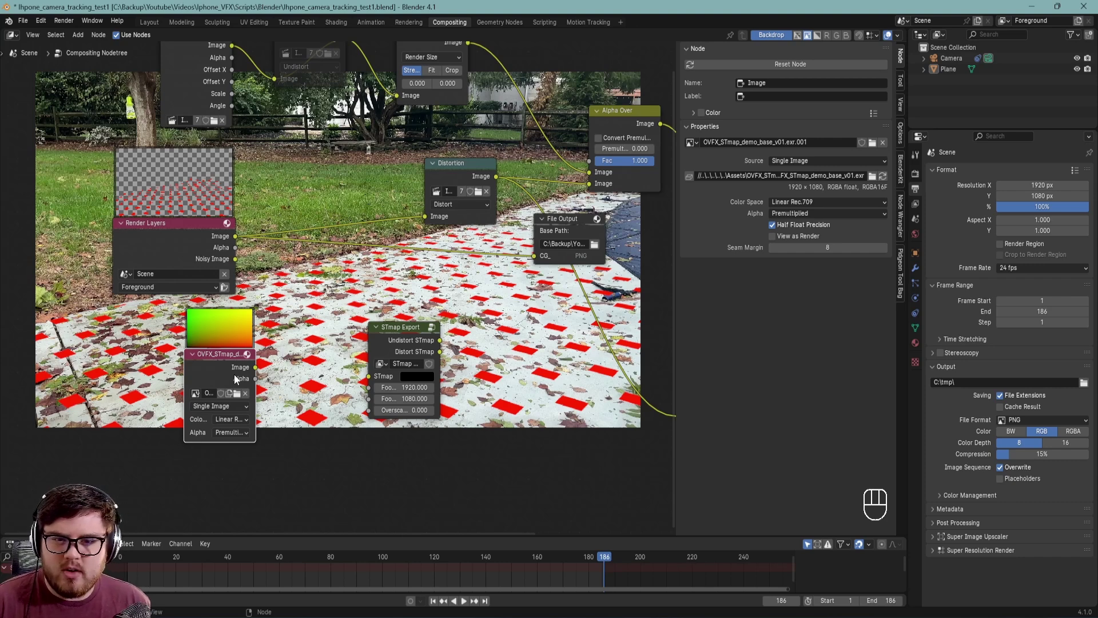
- Move the STmap image node beside the group and connect its Image to the STmap input
left_click_drag(226, 376, 243, 373)
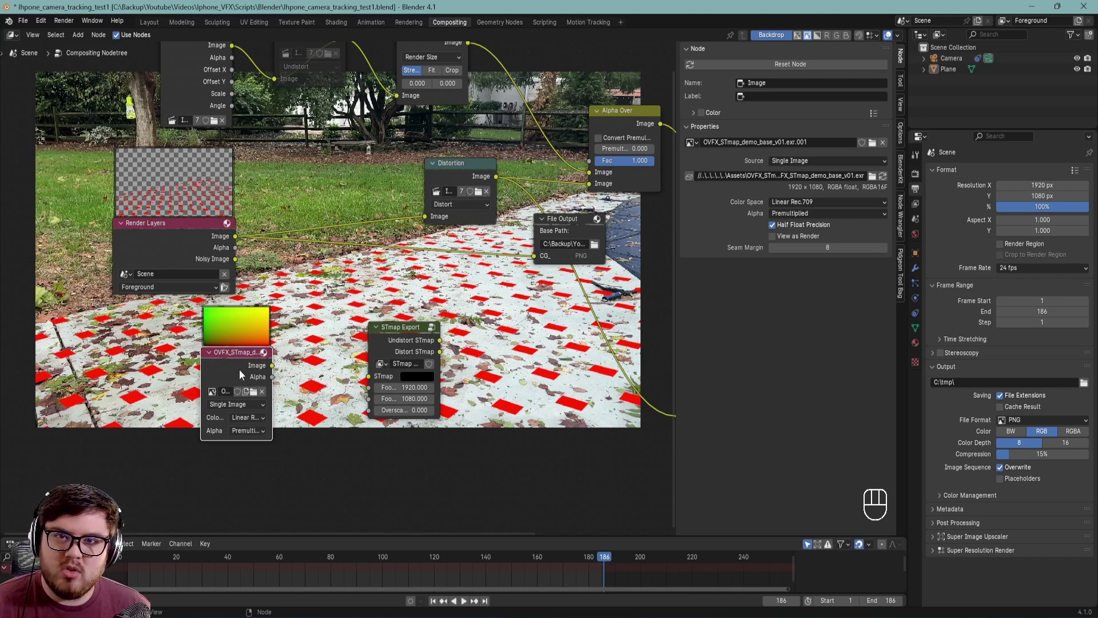
left_click_drag(249, 369, 235, 374)
left_click_drag(263, 368, 379, 385)
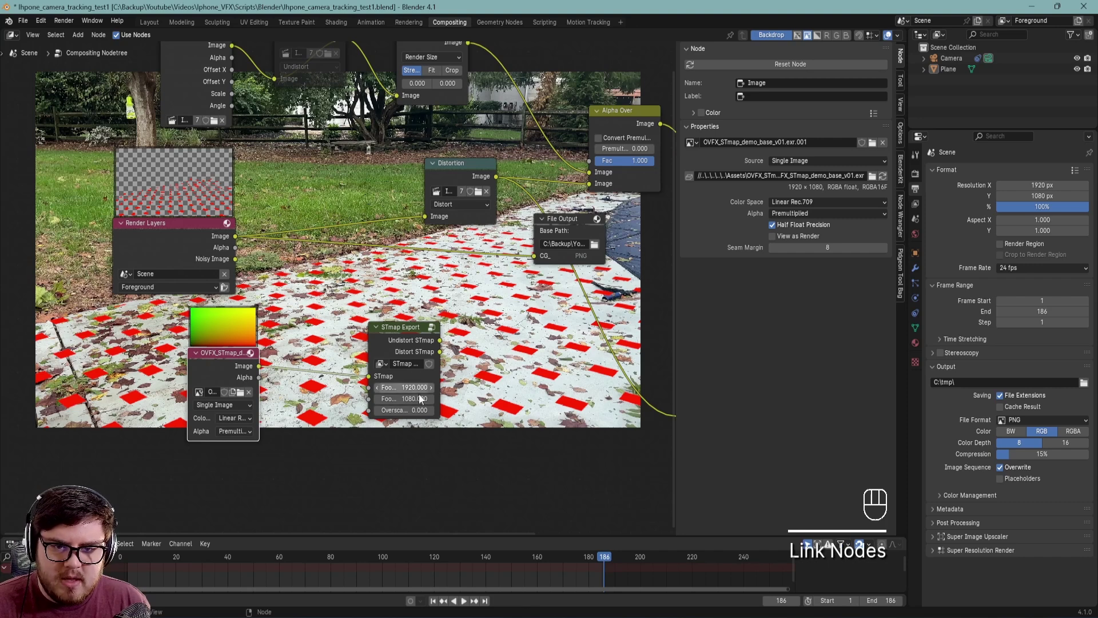
- Select the STmap Export group to see its settings
left_click(297, 104)
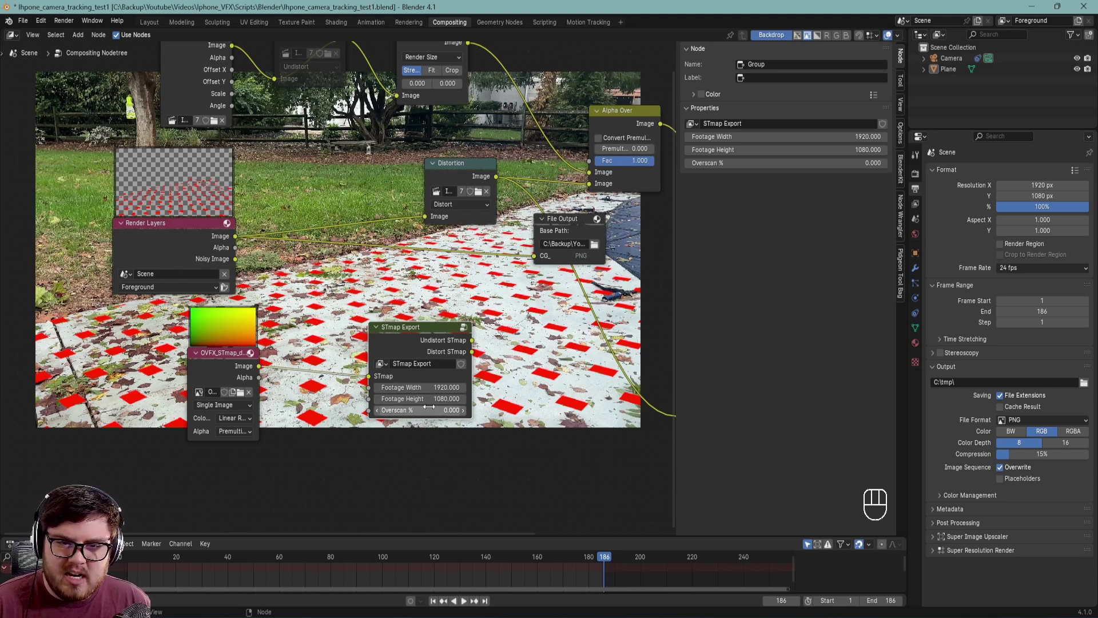
left_click_drag(508, 368, 448, 391)
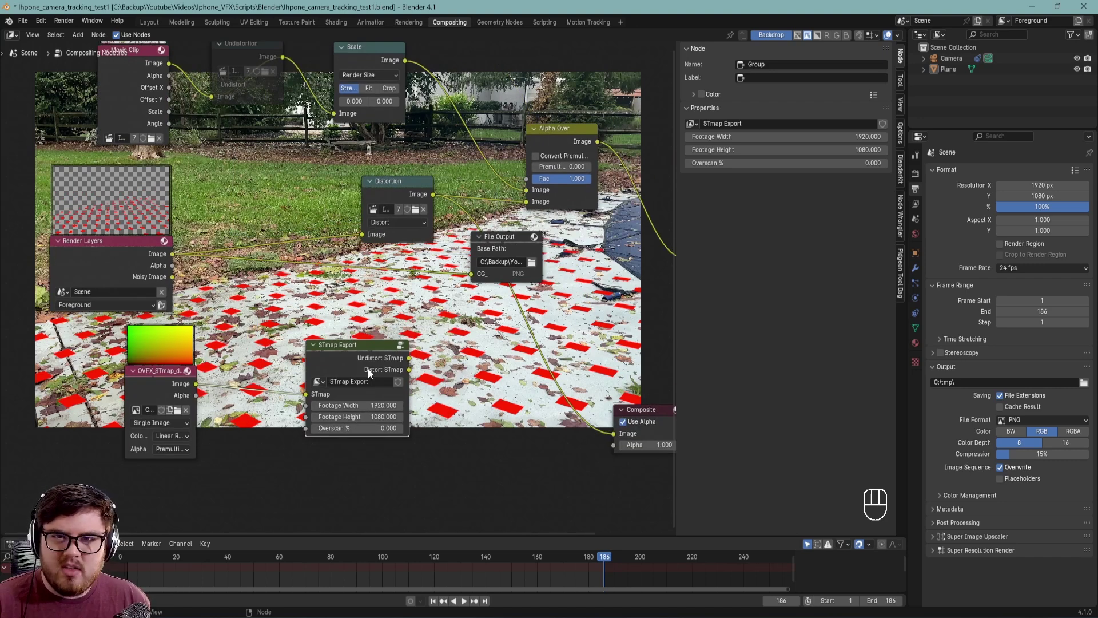
left_click(377, 369)
- Enter the STmap Export group and inspect its Distortion and Undistortion nodes' settings
key("Tab")
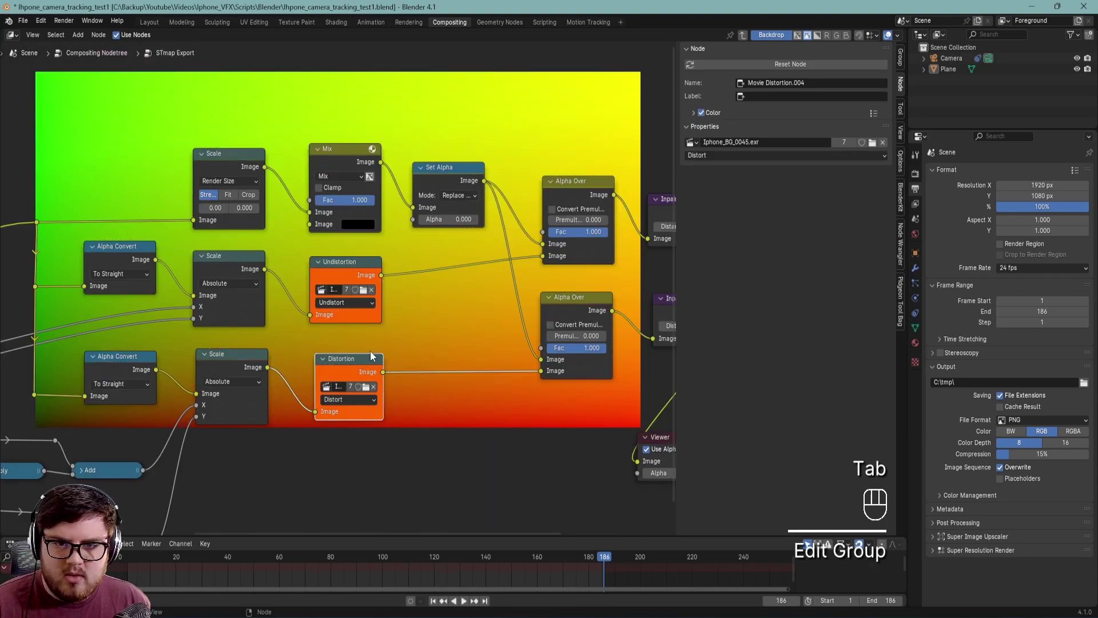
left_click_drag(377, 344, 420, 339)
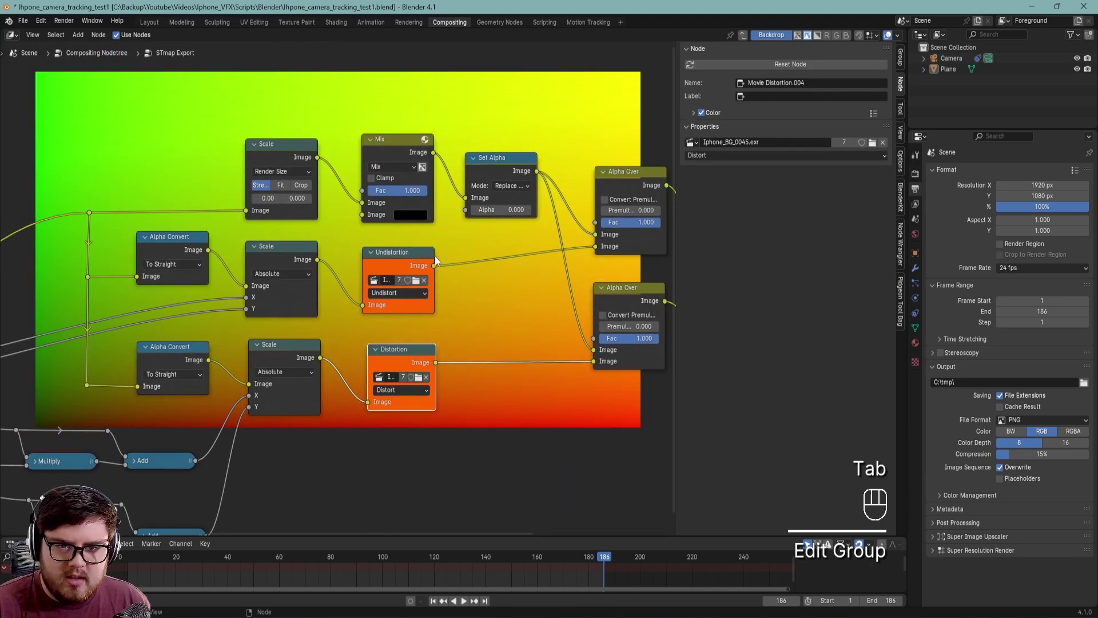
left_click(439, 260)
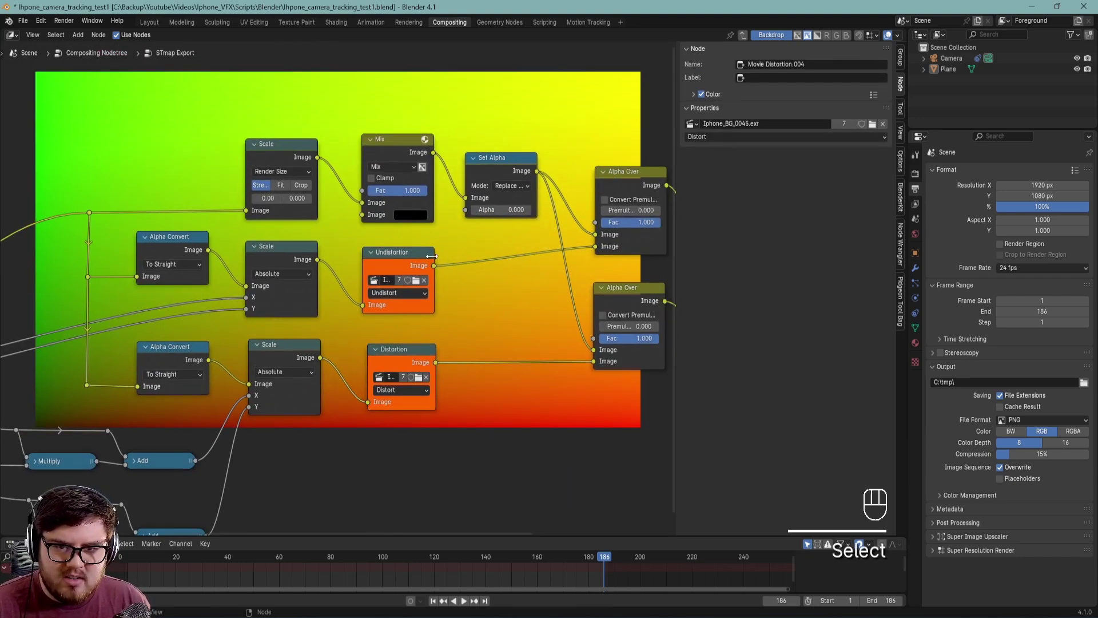
left_click(434, 260)
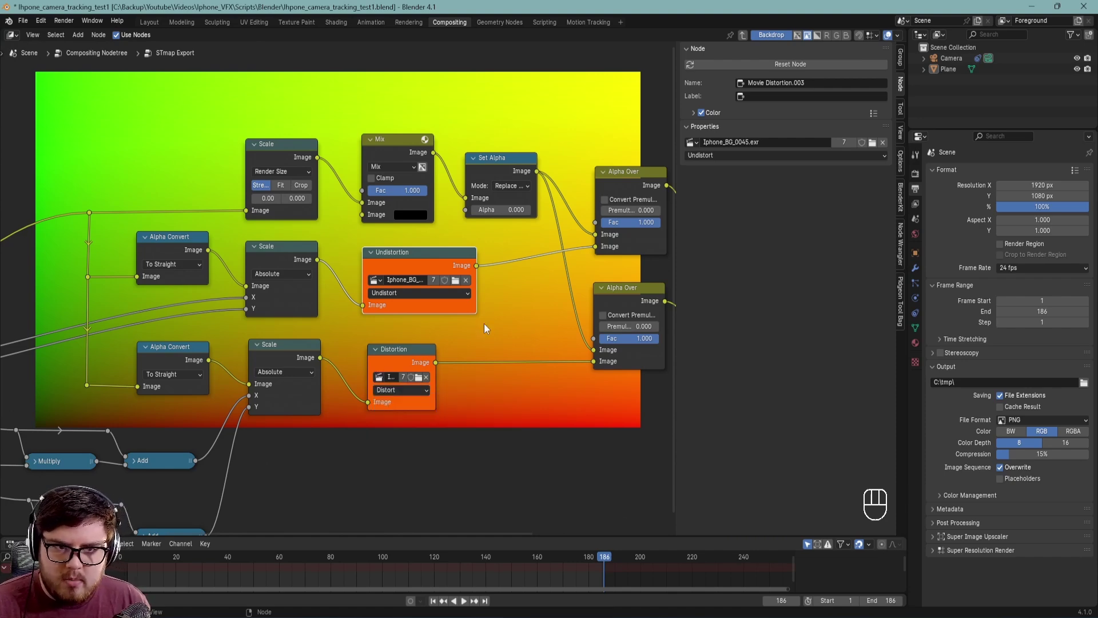
left_click_drag(481, 324, 463, 330)
- Return to the main tree and preview the Undistort STmap output in the Viewer
middle_click(371, 308)
left_click_drag(509, 277, 499, 305)
key("Tab")
left_click_drag(460, 375, 423, 350)
left_click(340, 329)
left_click(348, 324)
left_click(388, 353)
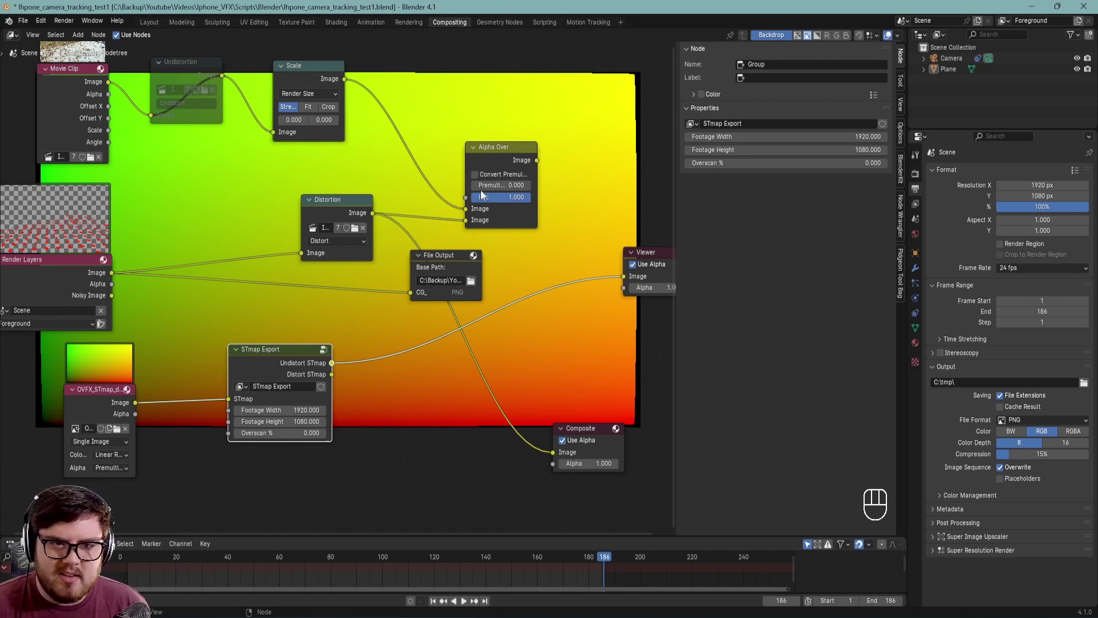
- Preview several nodes up to the Alpha Over result and mute the File Output node
left_click(336, 376)
left_click(336, 365)
left_click(313, 218)
left_click(341, 128)
left_click(209, 117)
key("m")
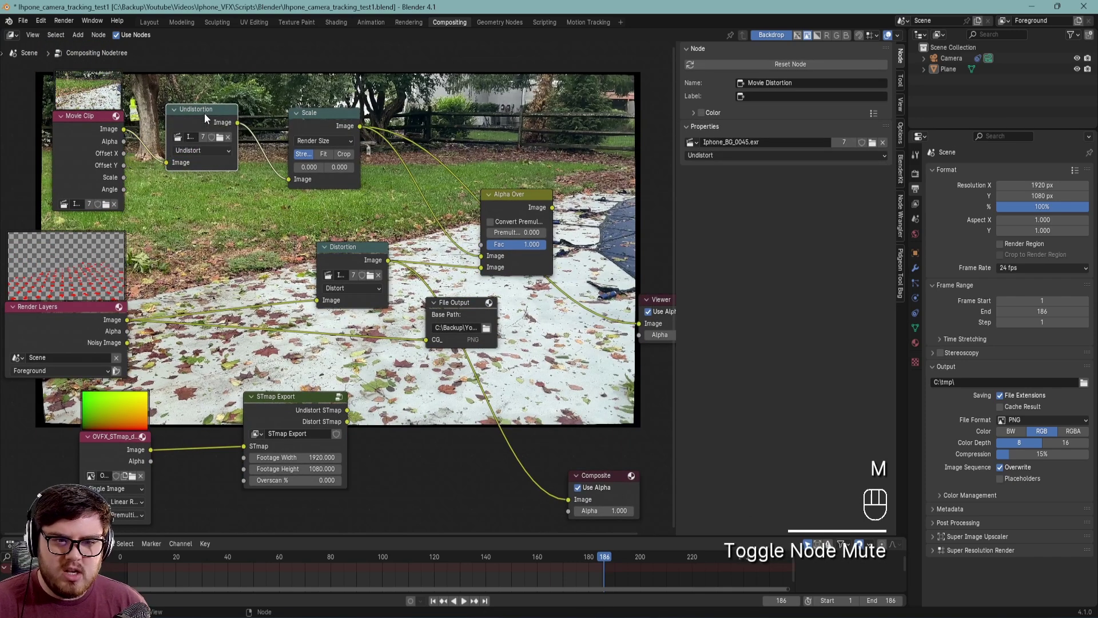
left_click(350, 409)
left_click(331, 129)
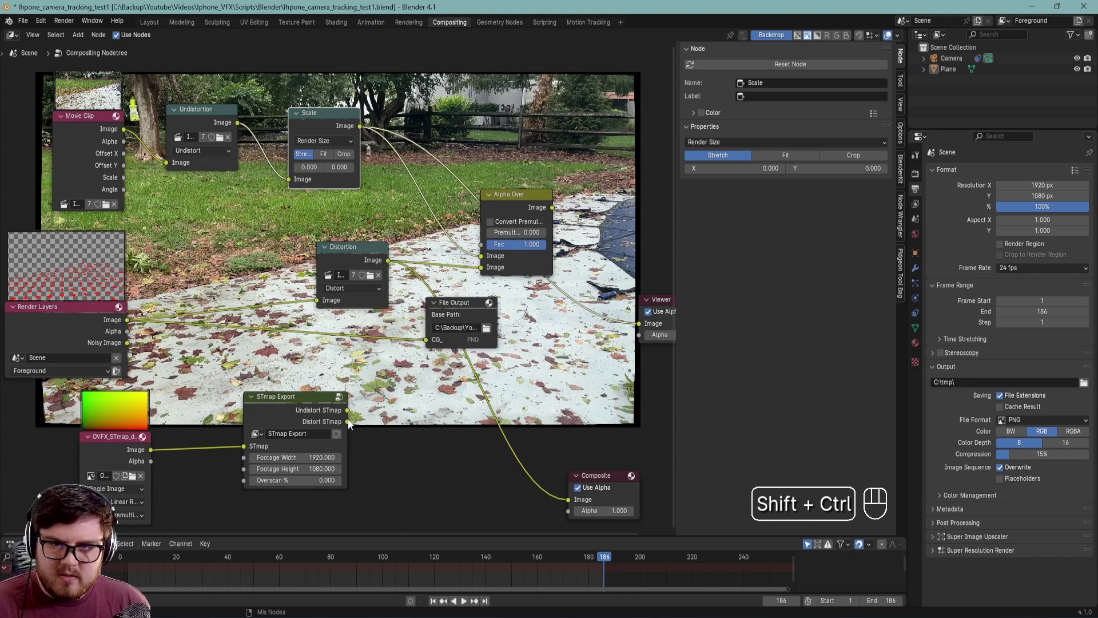
- Route the group's Distort STmap output into the Viewer
left_click_drag(351, 426, 327, 428)
left_click(378, 417)
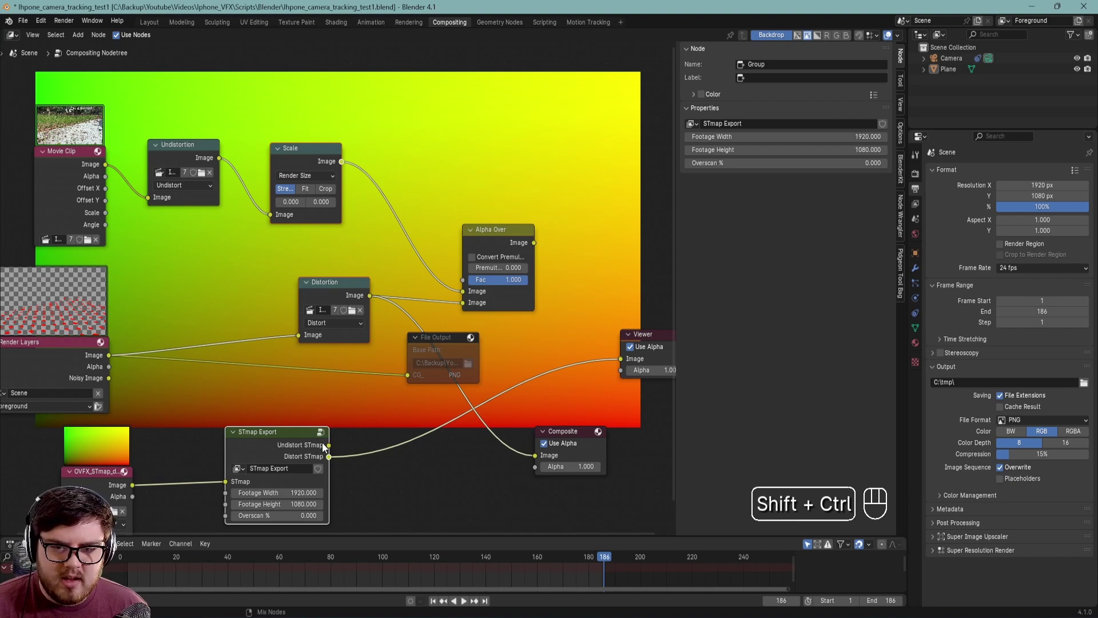
- Preview the Undistort STmap output and raise the render Resolution % to 105
left_click(331, 446)
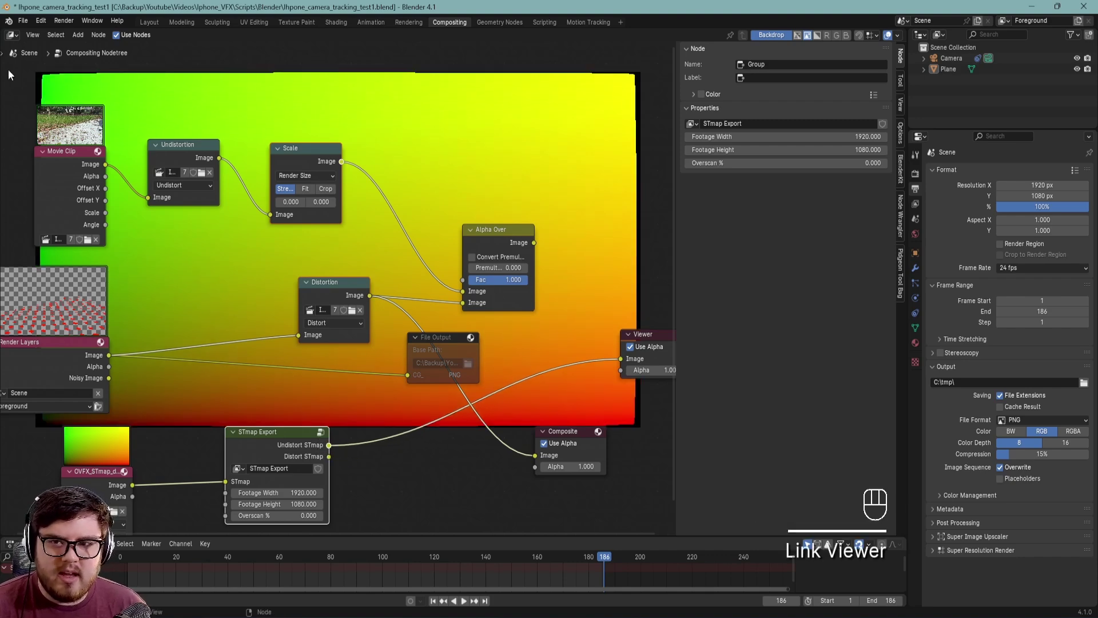
left_click_drag(319, 362, 280, 391)
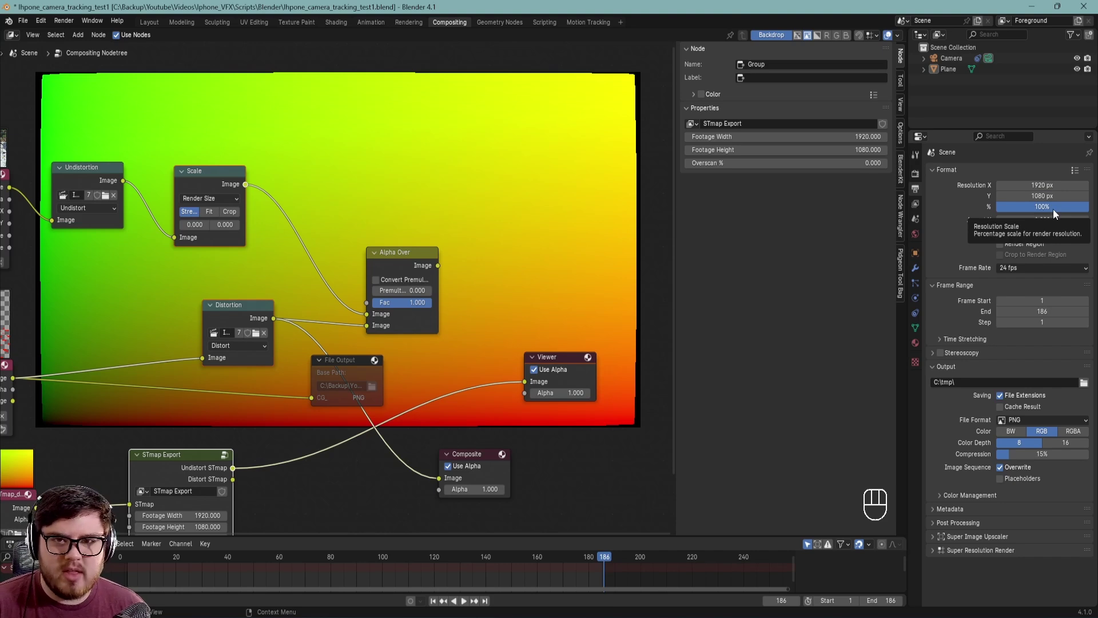
left_click_drag(1059, 212, 1057, 214)
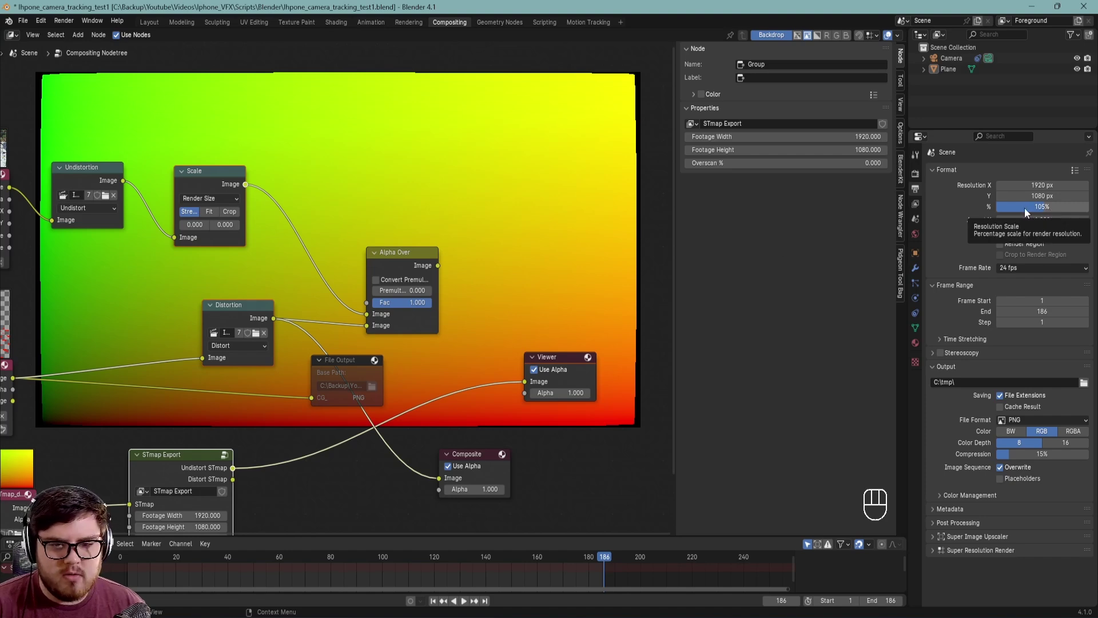
left_click_drag(540, 294, 611, 328)
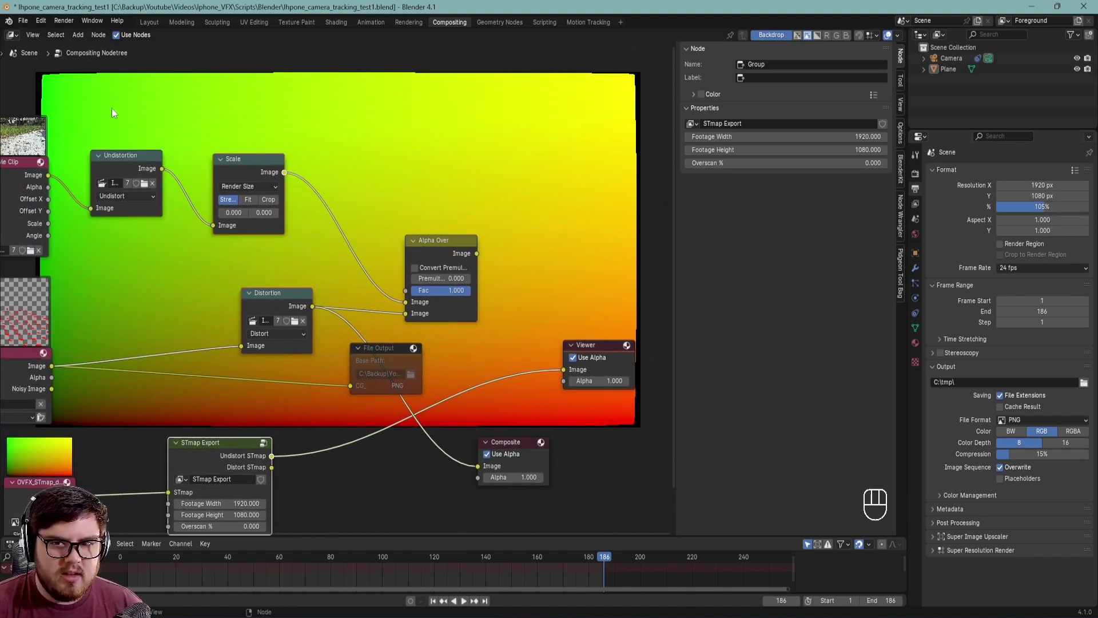
- Wire STmap Export's Undistort STmap to the Viewer with Overscan % 5 and render Resolution % 105
left_click_drag(507, 295, 482, 274)
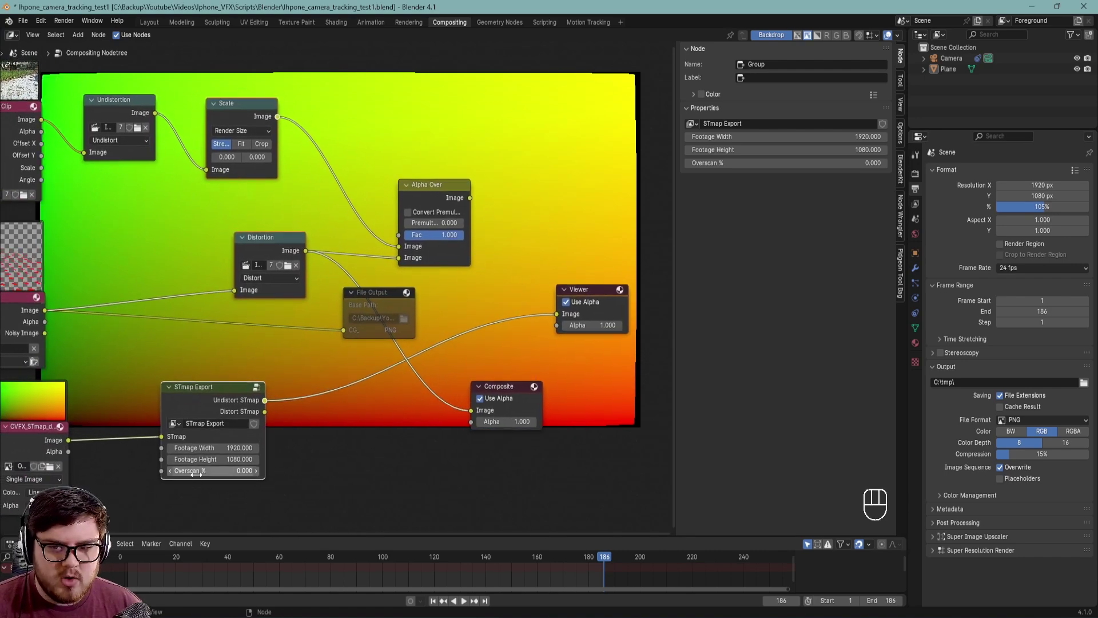
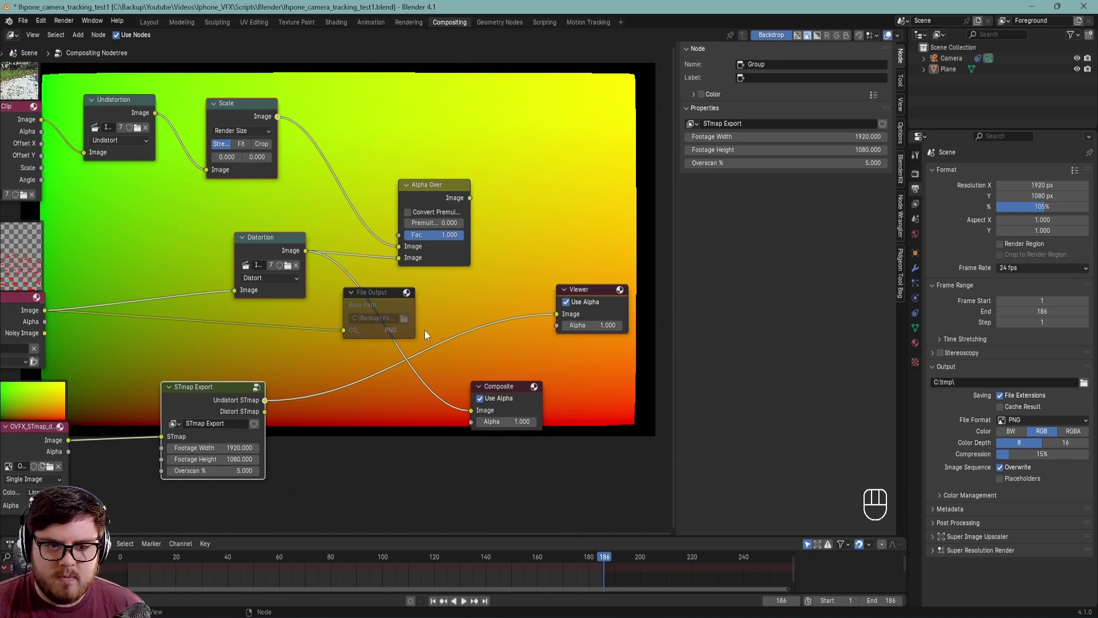
left_click_drag(390, 334, 298, 393)
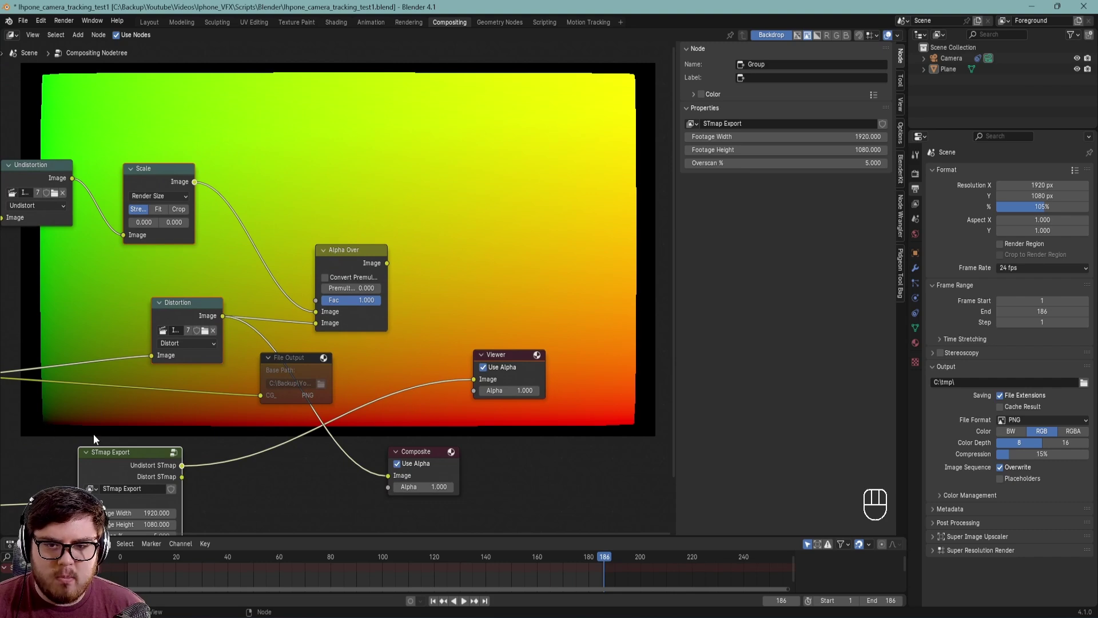
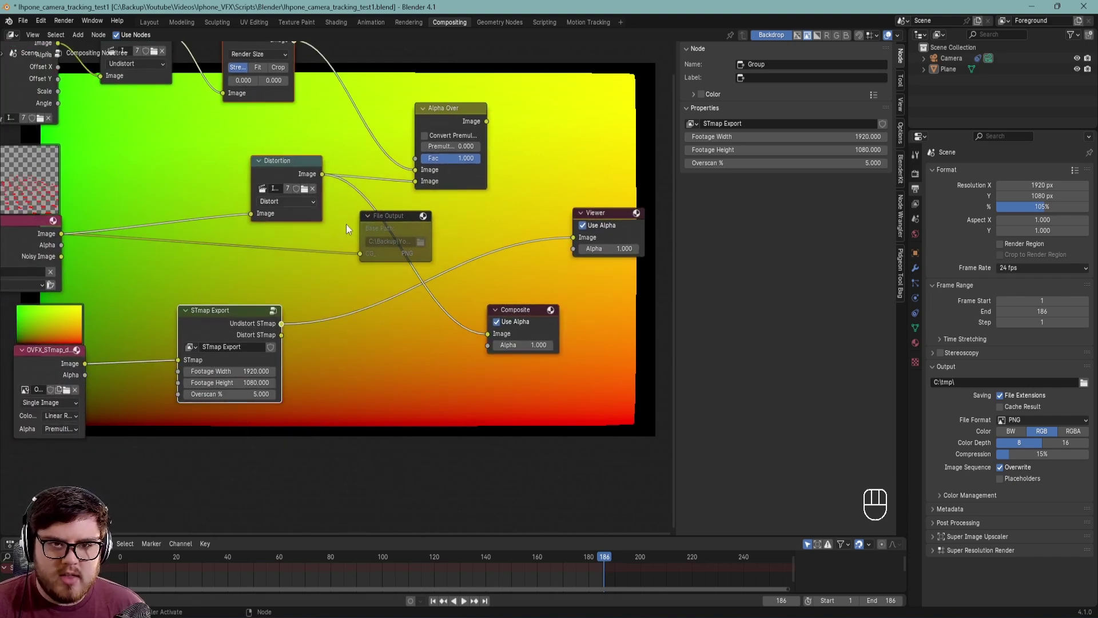
middle_click(348, 247)
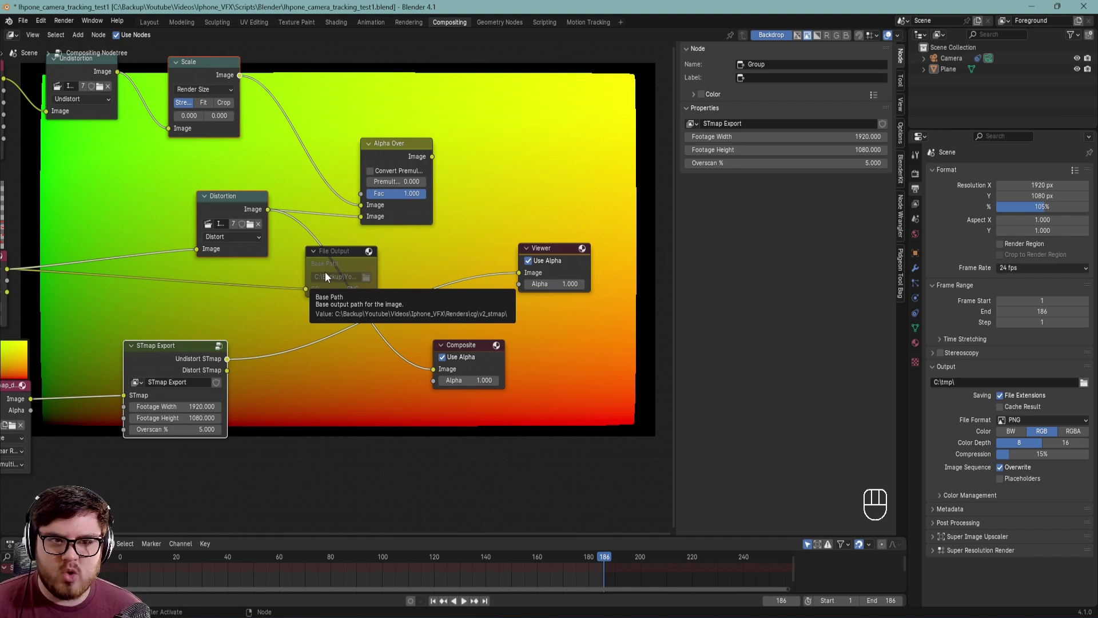
left_click_drag(488, 290, 474, 301)
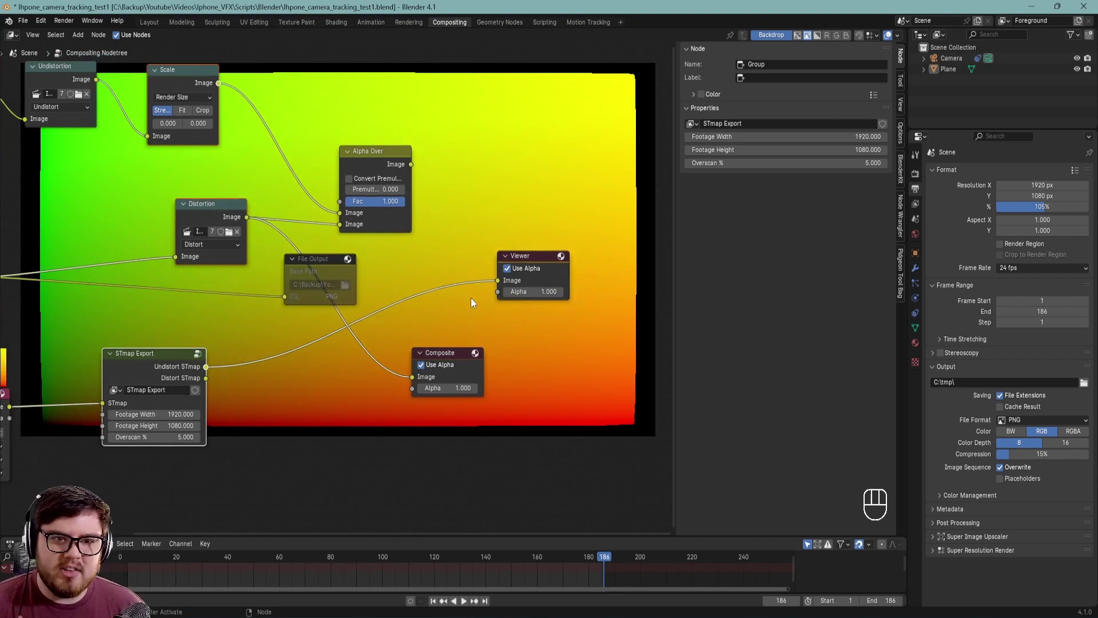
middle_click(428, 318)
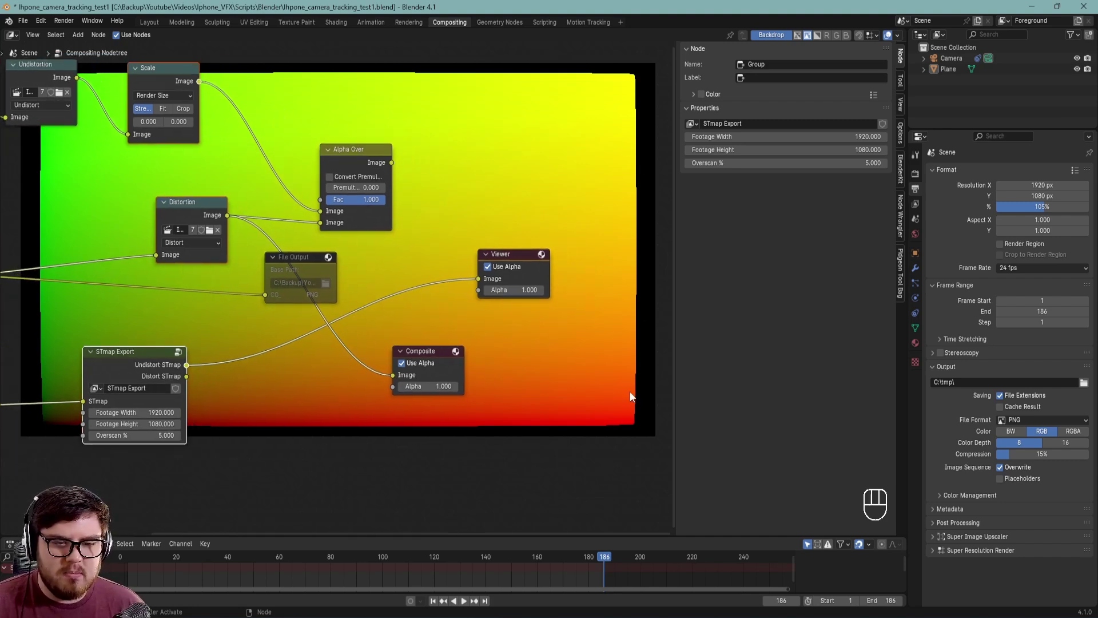
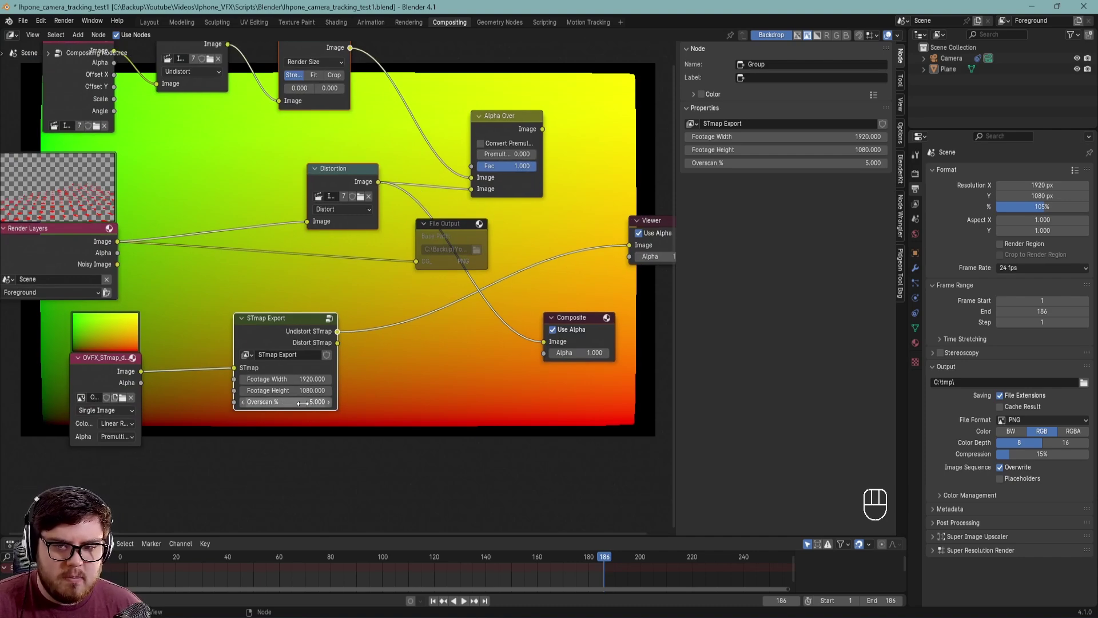
left_click_drag(447, 353, 340, 375)
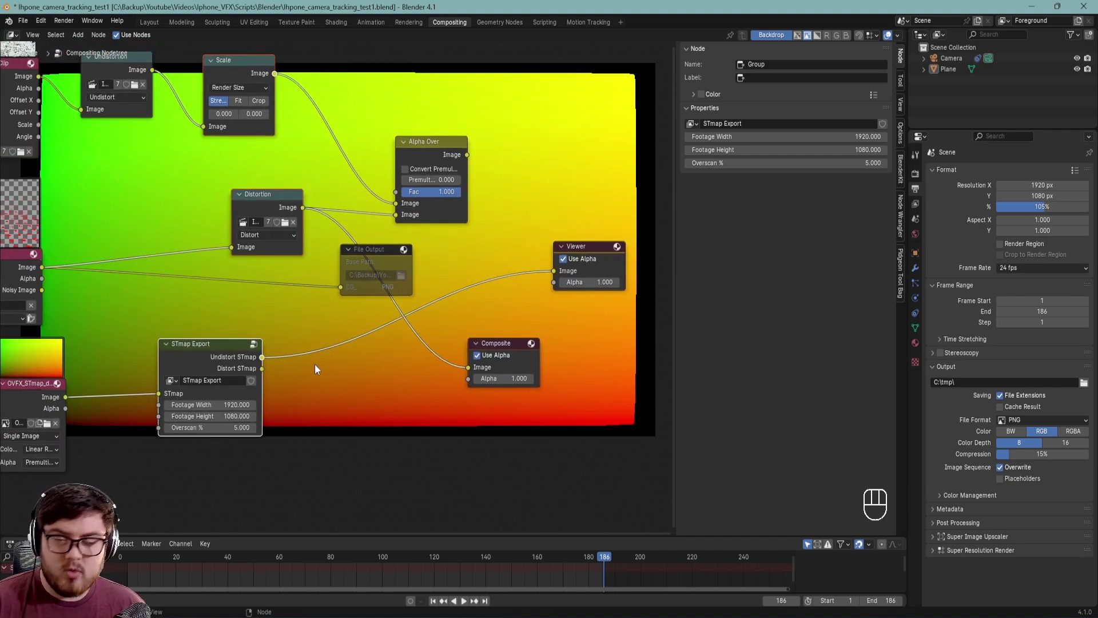
- Add a File Output node fed by the STmap Export group's Distort STmap output
key("shift+a")
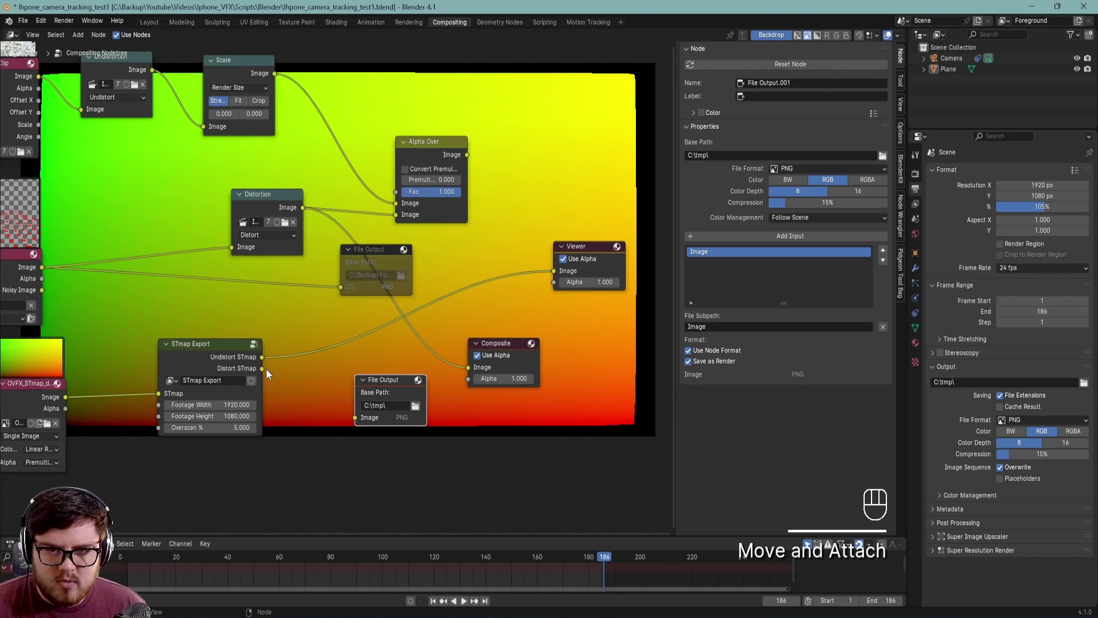
left_click_drag(264, 372, 363, 425)
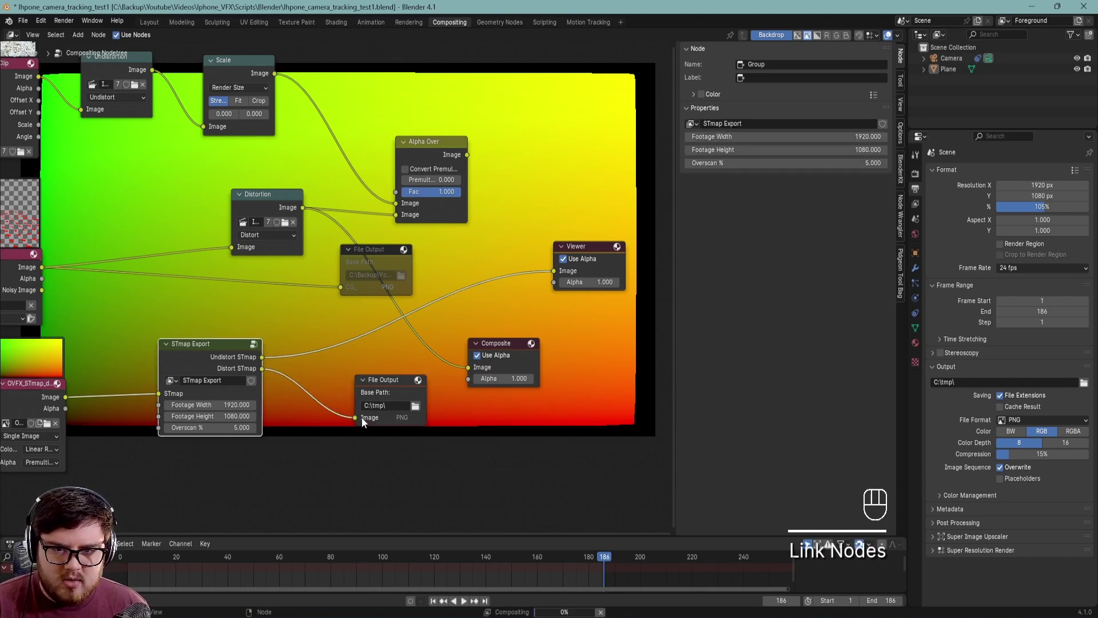
left_click(386, 398)
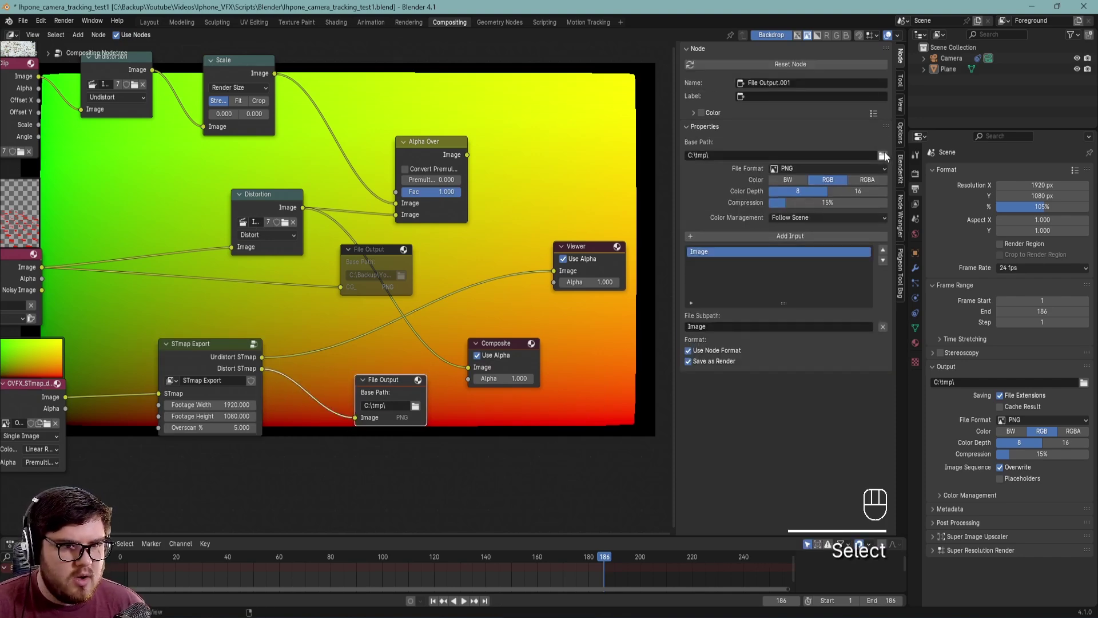
- Set the File Output to OpenEXR, RGBA, Float (Full) and name its input ST_map
left_click(888, 158)
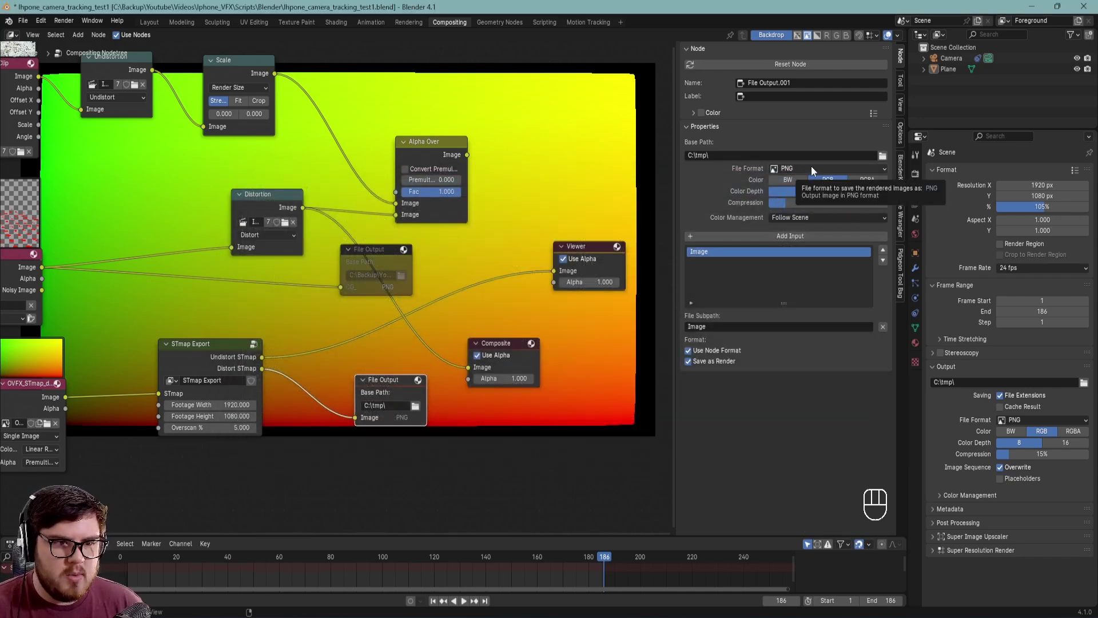
left_click_drag(815, 170, 864, 233)
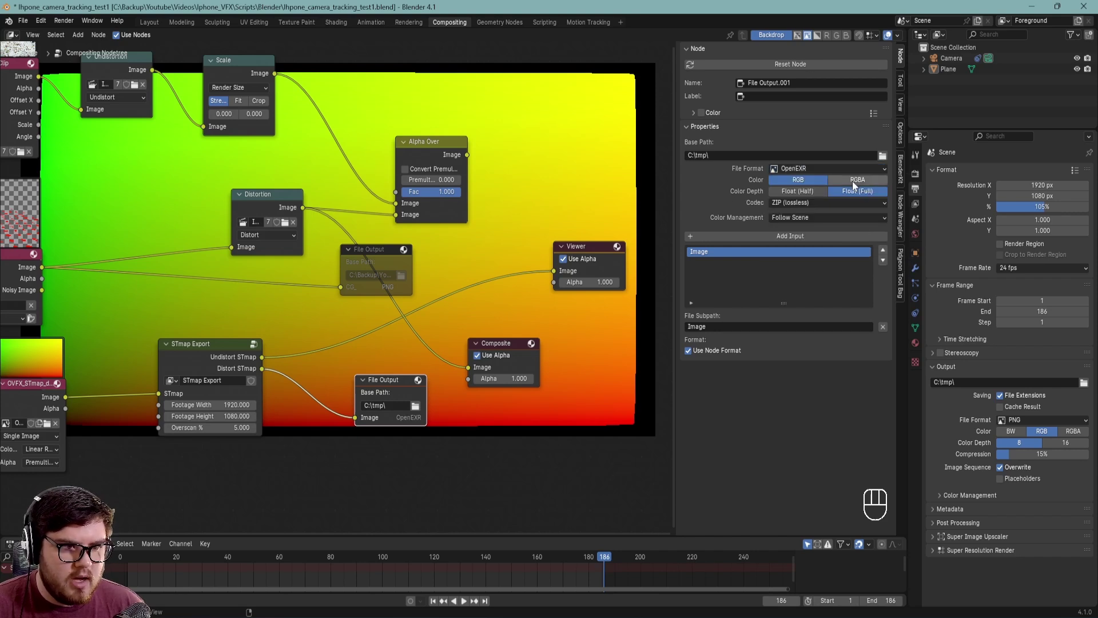
left_click_drag(855, 184, 789, 206)
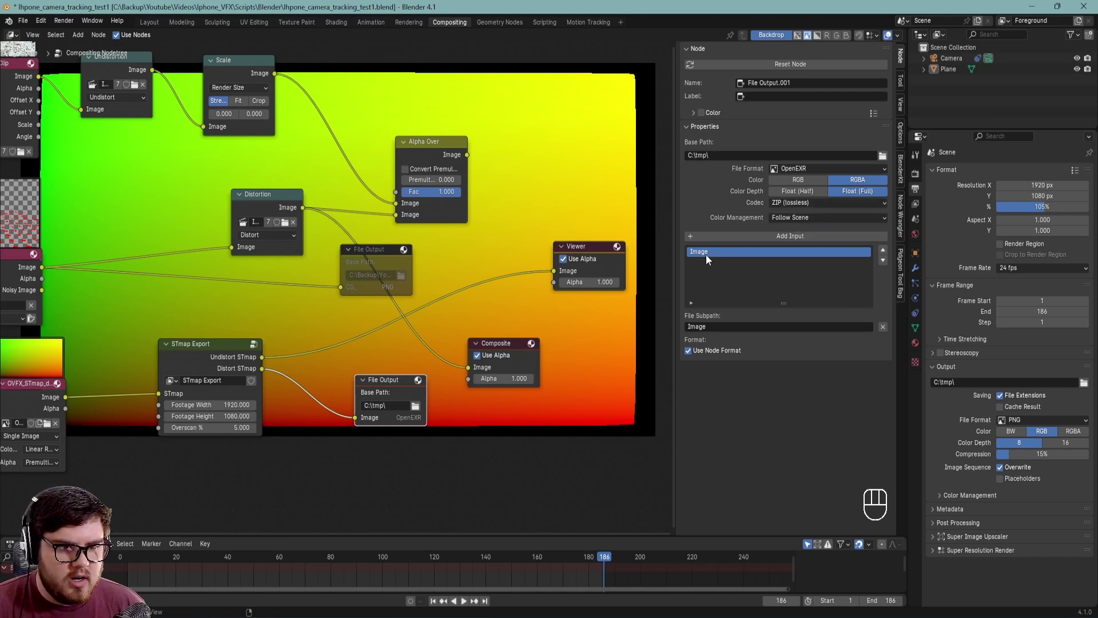
left_click_drag(709, 259, 633, 350)
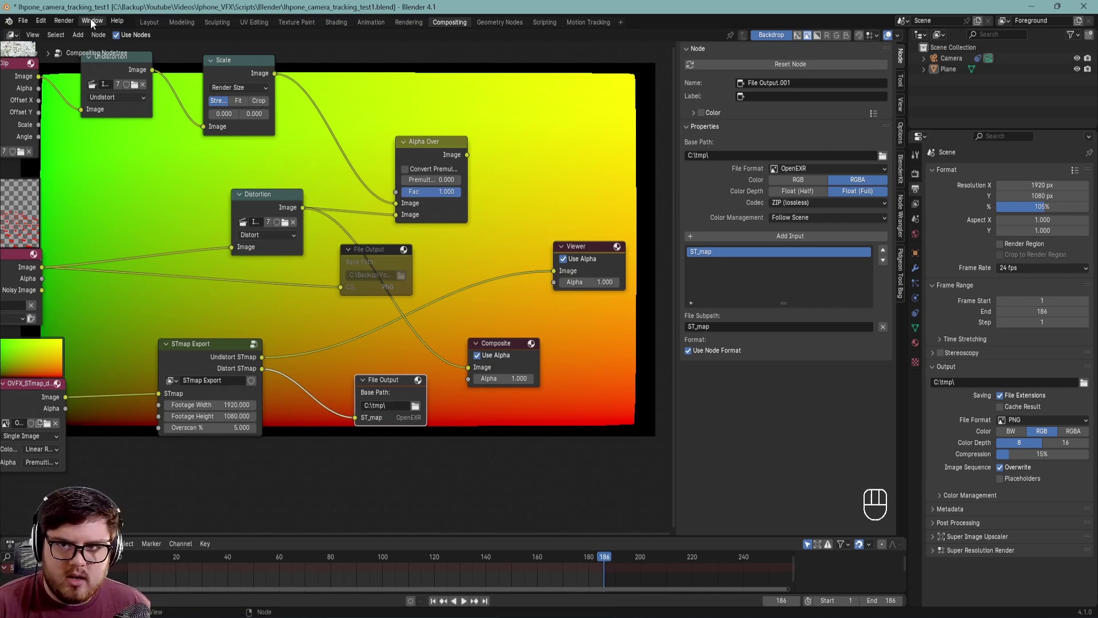
- Move the Composite node out of the way and tidy the node layout
left_click_drag(73, 24, 247, 44)
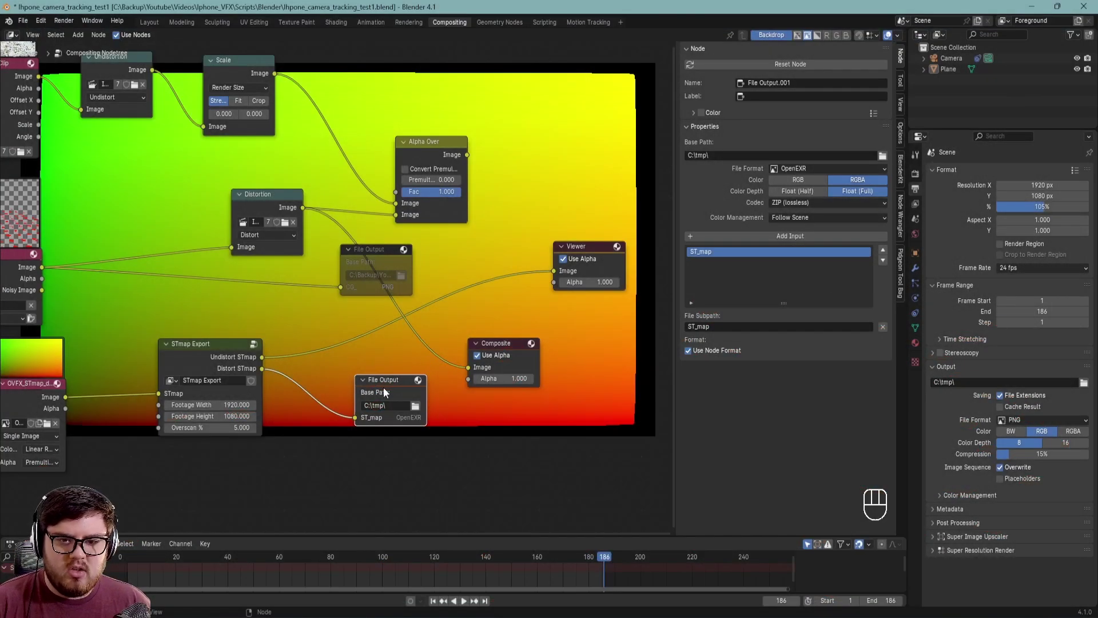
left_click_drag(518, 343, 550, 324)
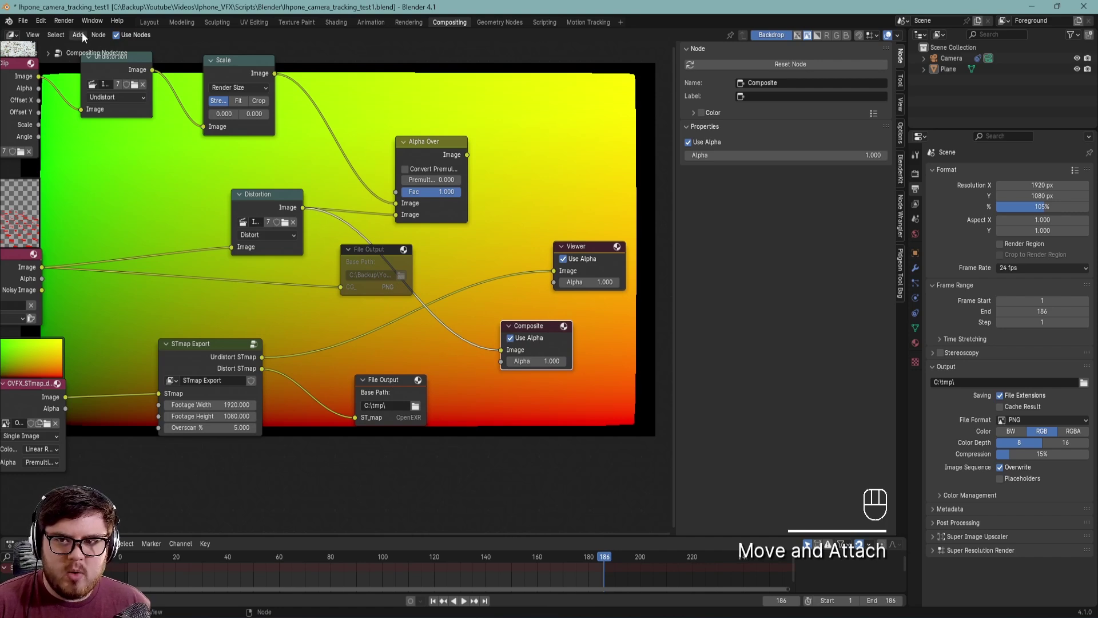
left_click_drag(74, 25, 241, 197)
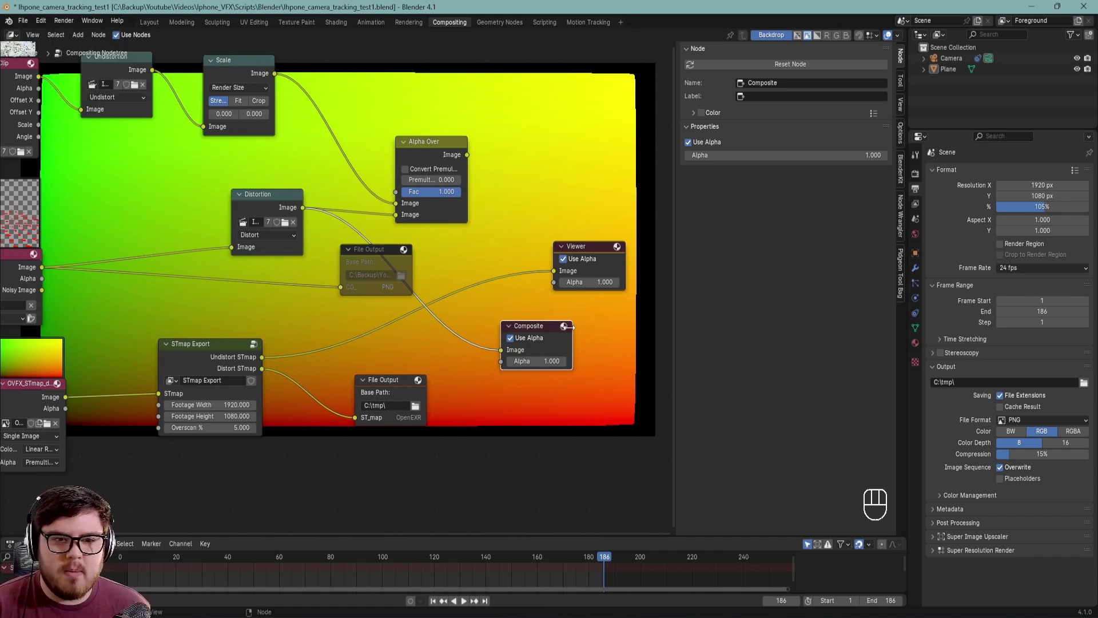
left_click_drag(73, 25, 335, 265)
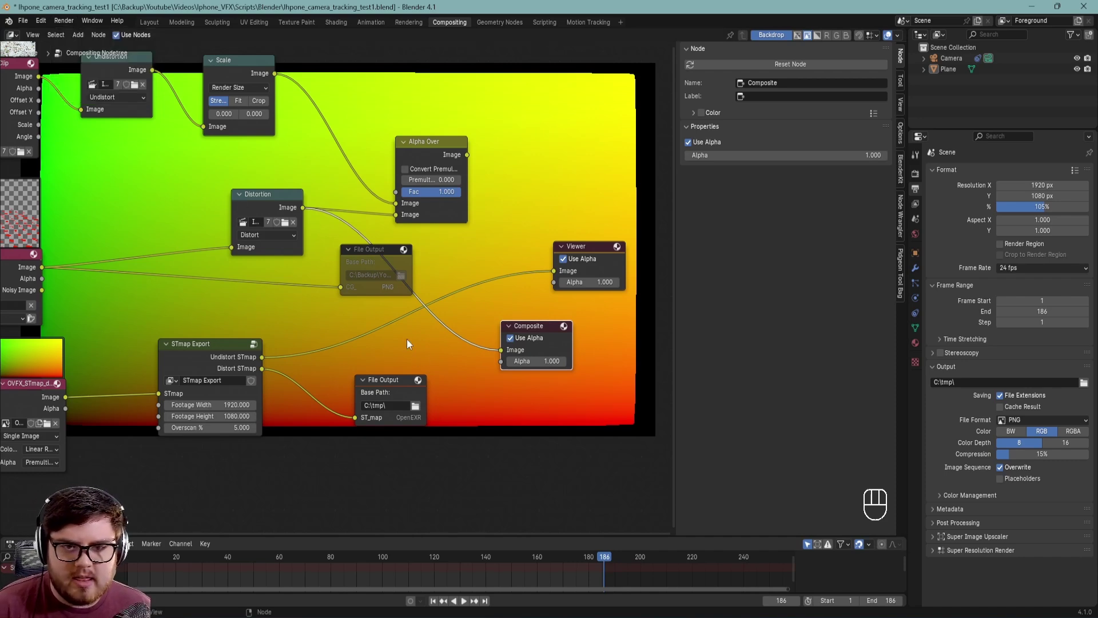
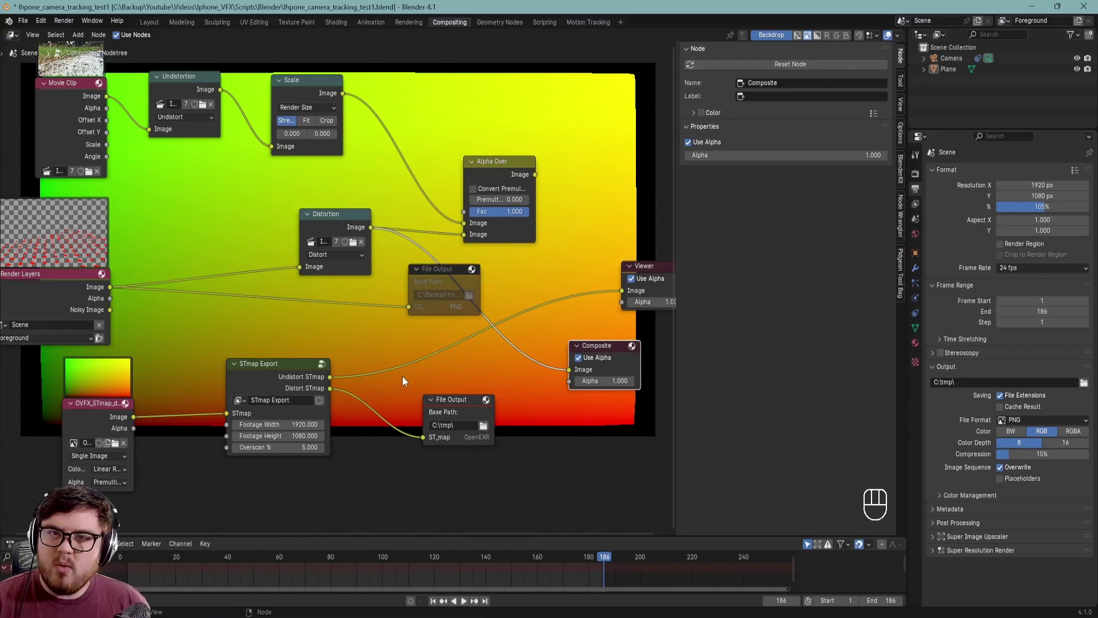
- Delete the new OpenEXR File Output node and reselect the STmap Export group
left_click(469, 401)
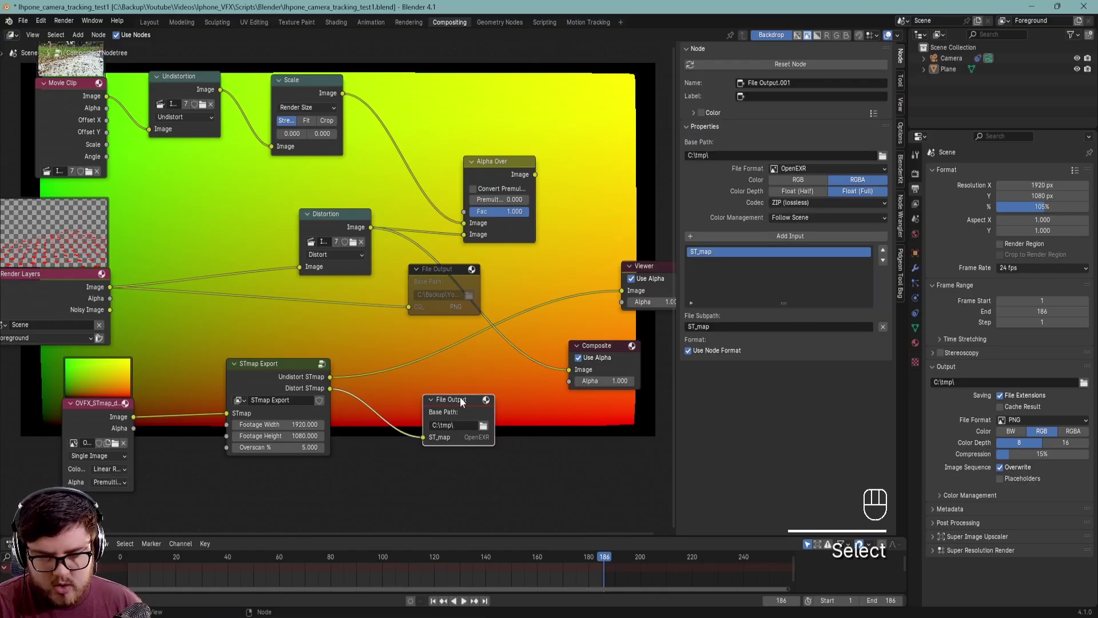
key("Delete")
left_click_drag(436, 386, 437, 398)
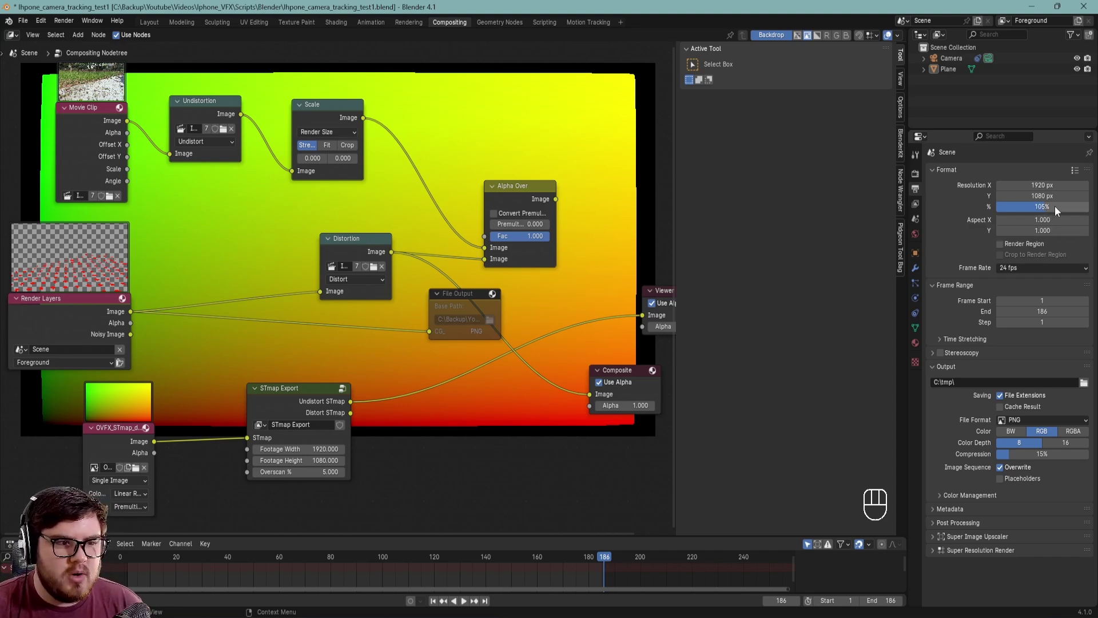
left_click(346, 406)
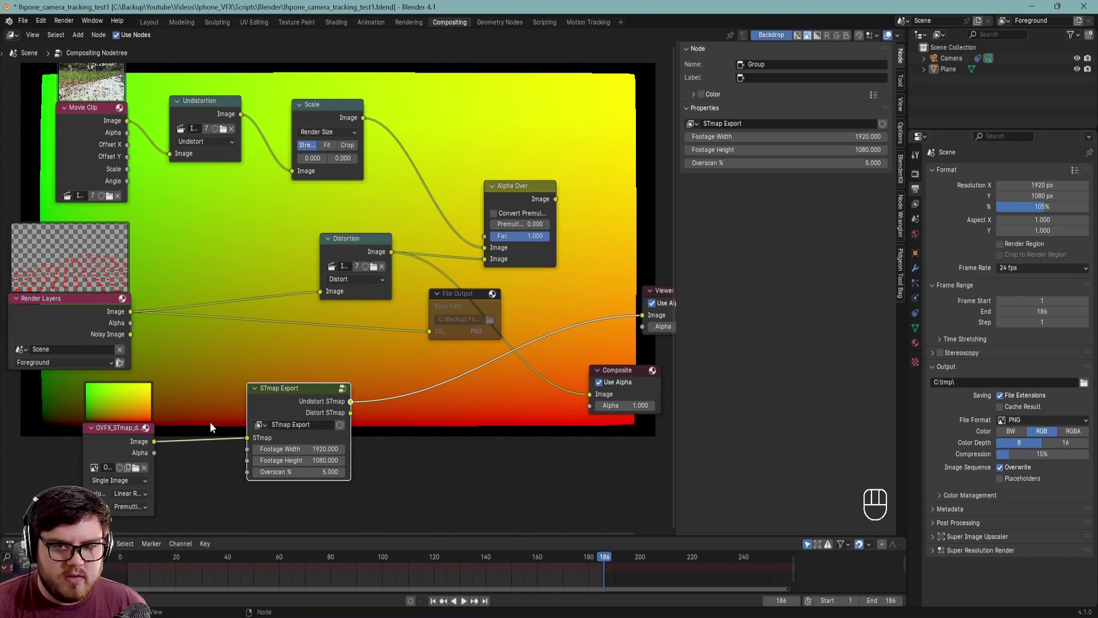
- Delete the second Distortion node from the compositor tree
middle_click(484, 418)
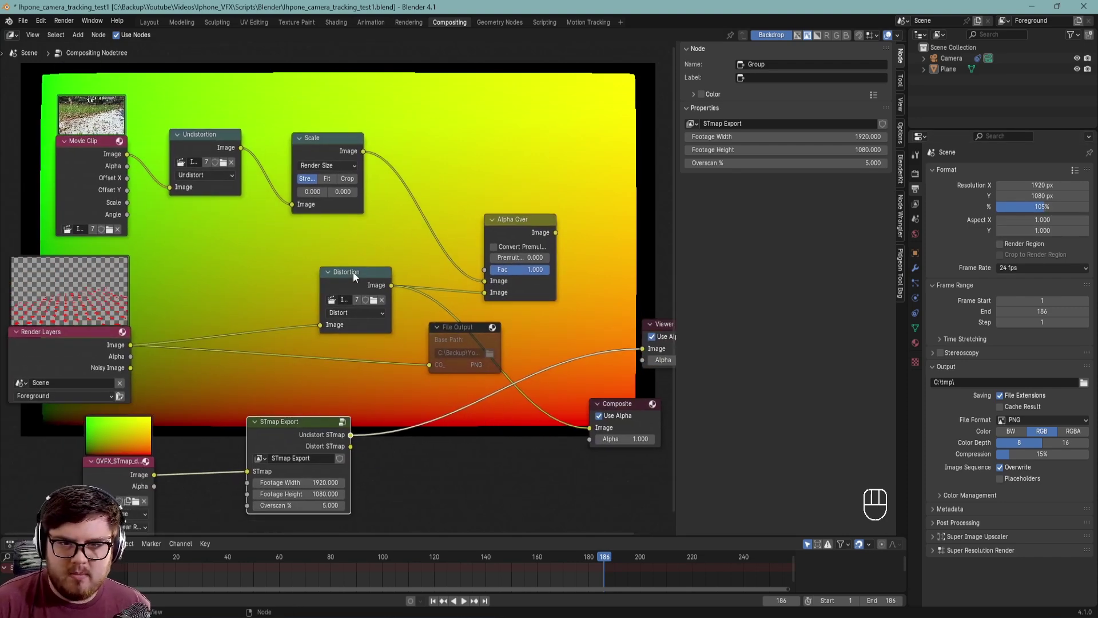
left_click_drag(353, 275, 333, 265)
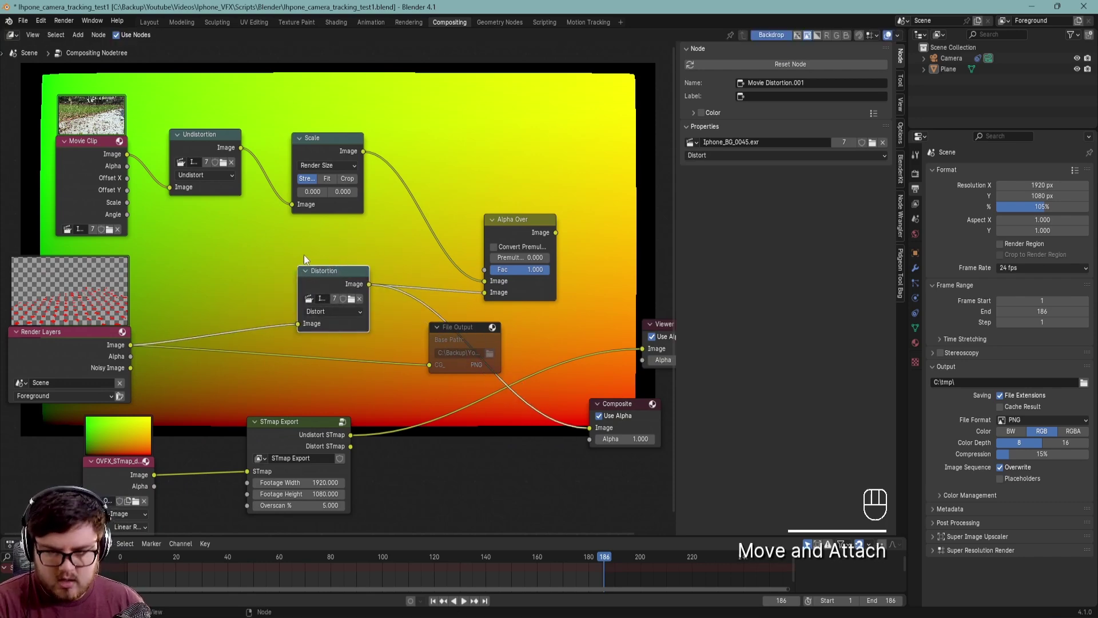
left_click_drag(341, 282, 349, 267)
key("Delete")
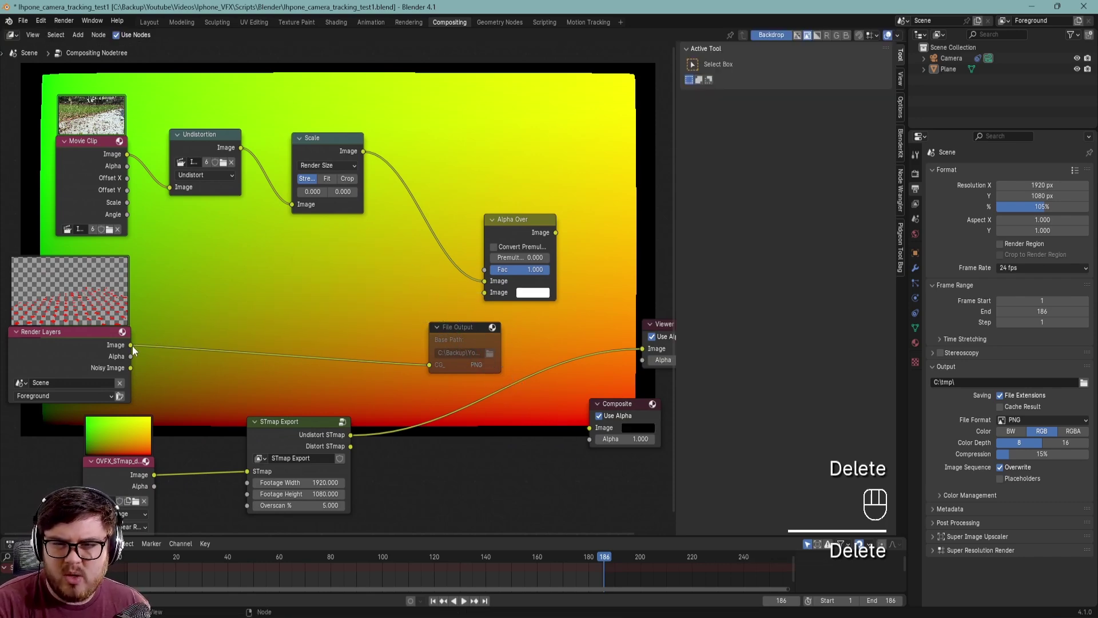
- Connect the Render Layers Image directly to Alpha Over's second Image input
left_click(136, 349)
left_click_drag(327, 315, 480, 295)
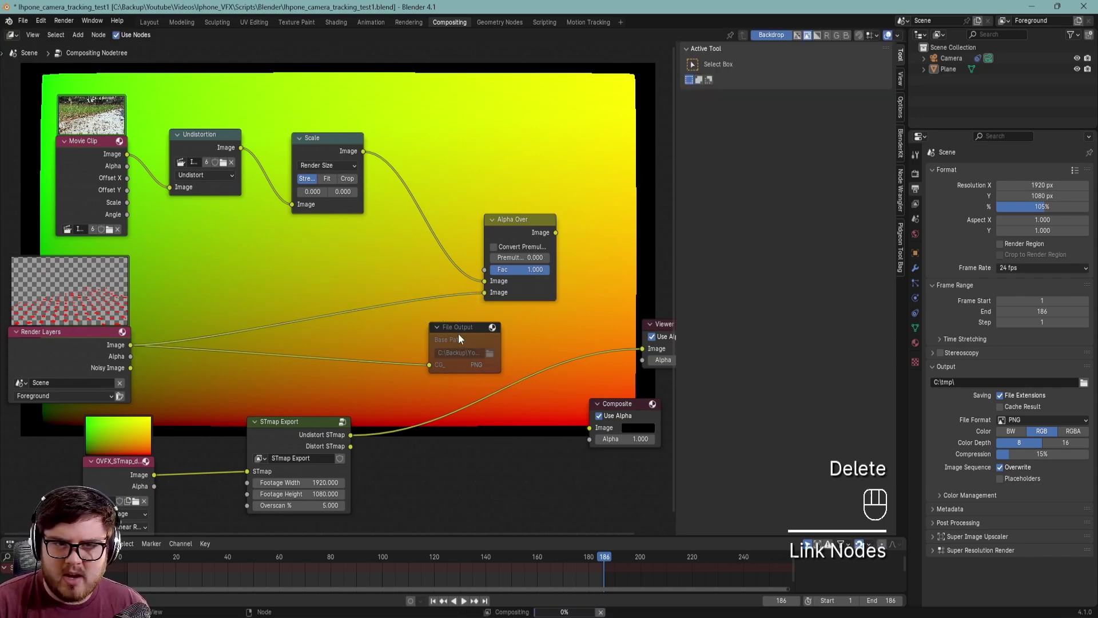
left_click_drag(449, 321, 456, 335)
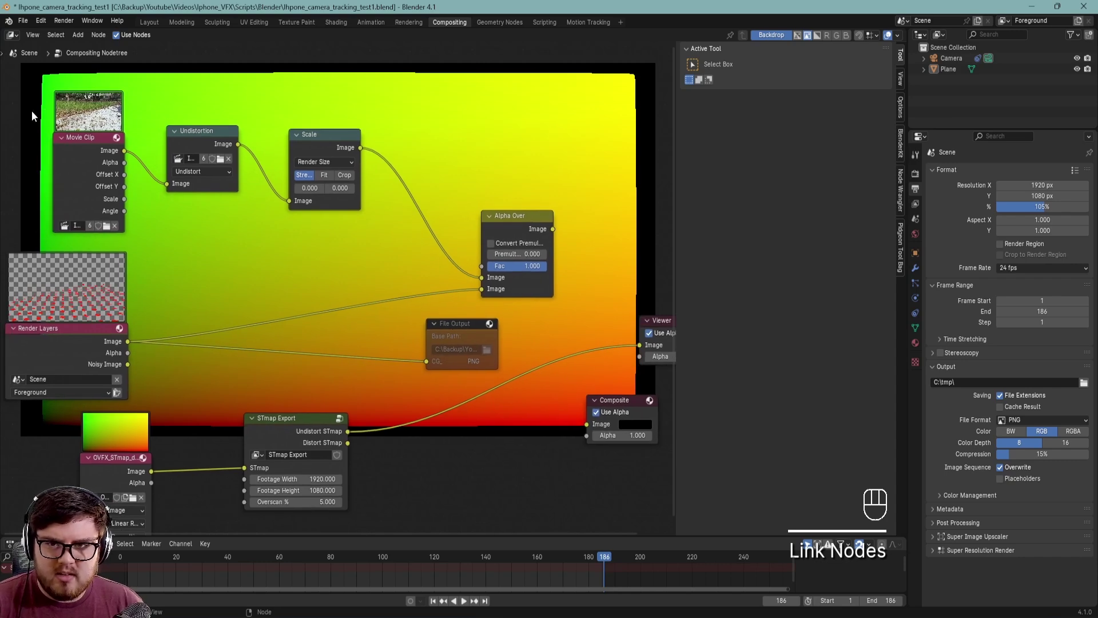